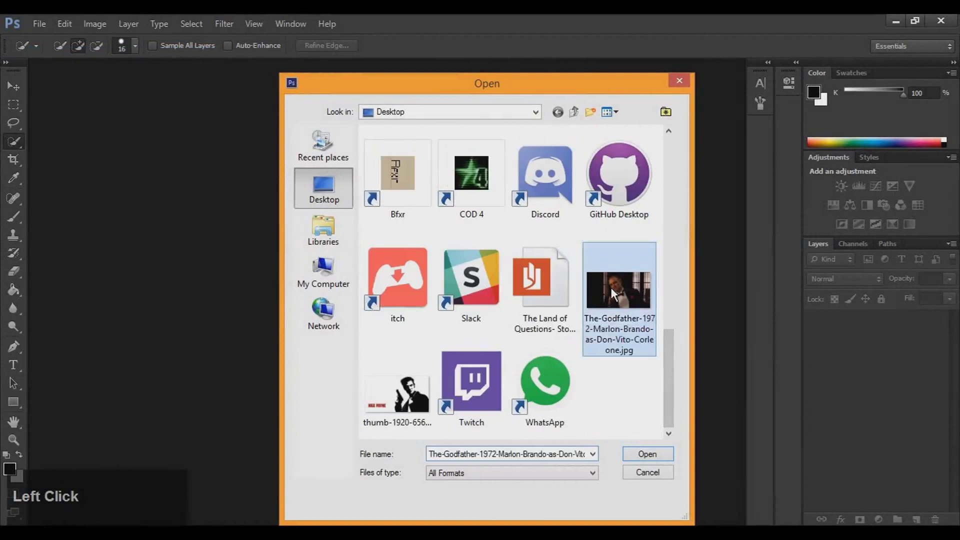
Open the Marlon Brando Godfather photo and reveal the selection tool alternatives.
scroll(down, 3)
right_click(17, 147)
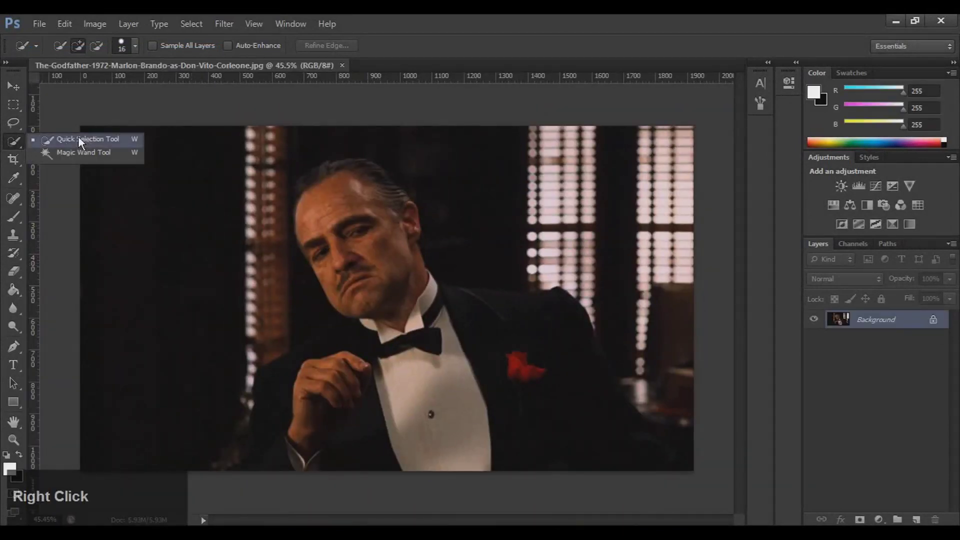
Choose the Quick Selection Tool to brush a selection over Don Vito.
click(88, 140)
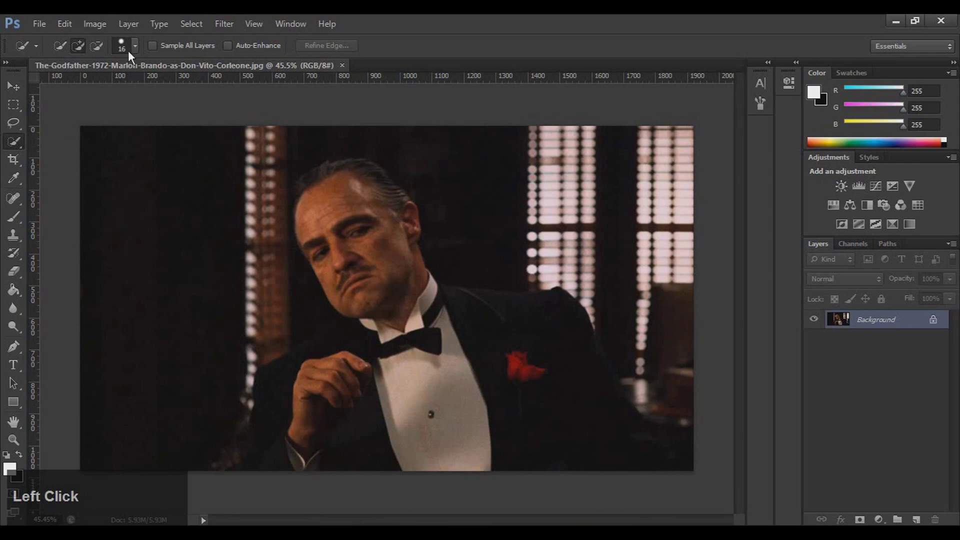
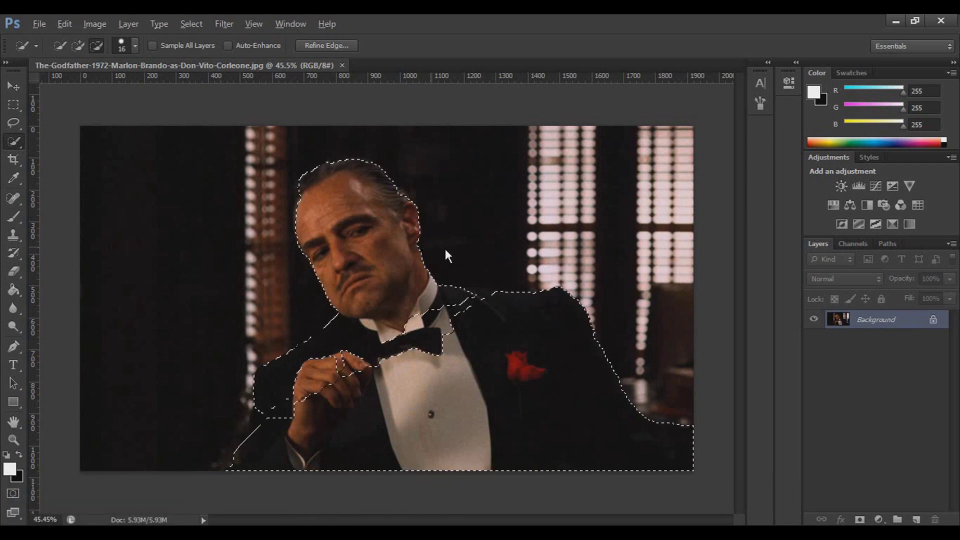
Check the selection edge repeatedly in Quick Mask (Q) while refining Don Vito's outline.
key(q)
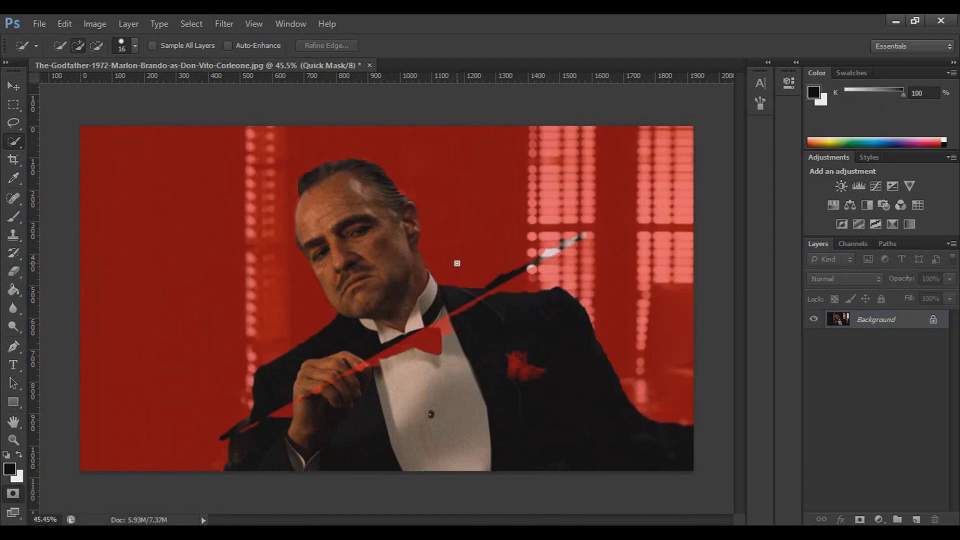
key(q)
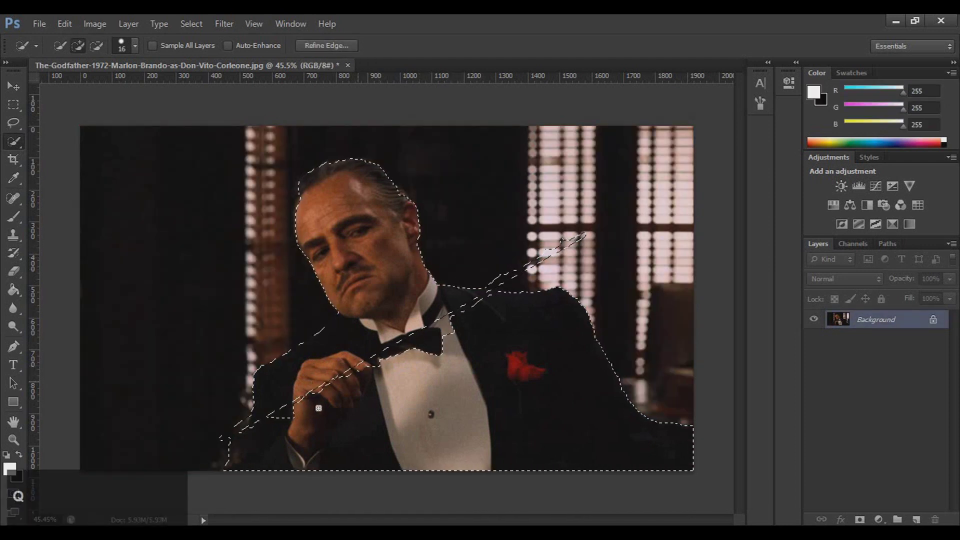
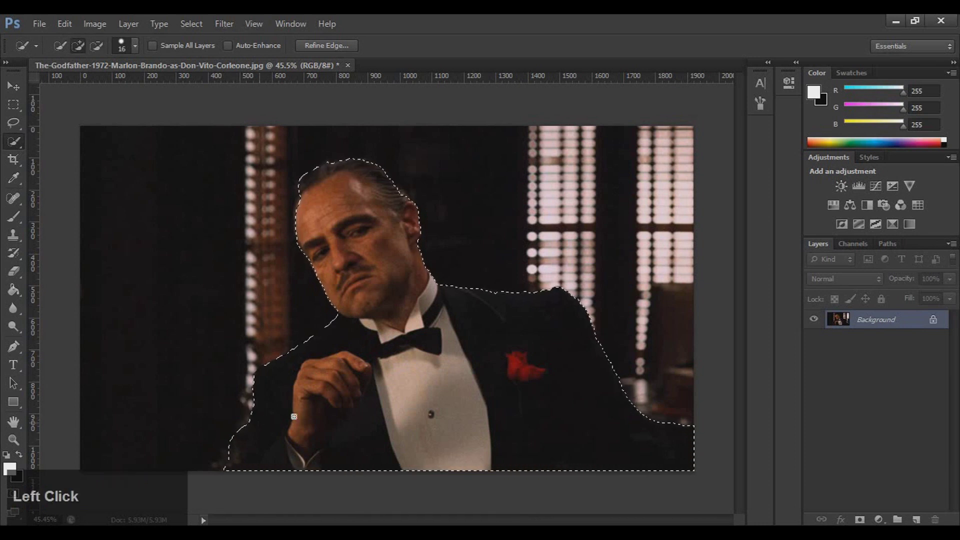
key(q)
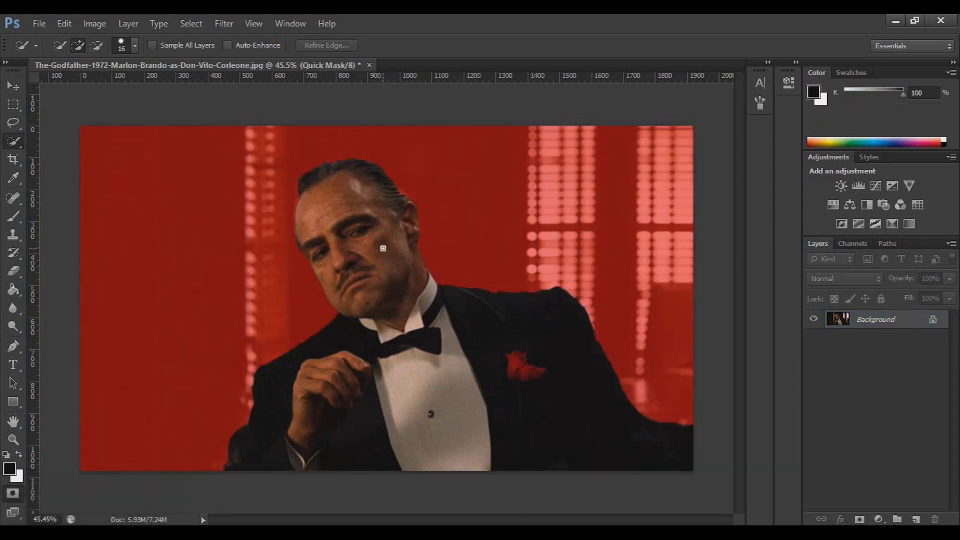
key(q)
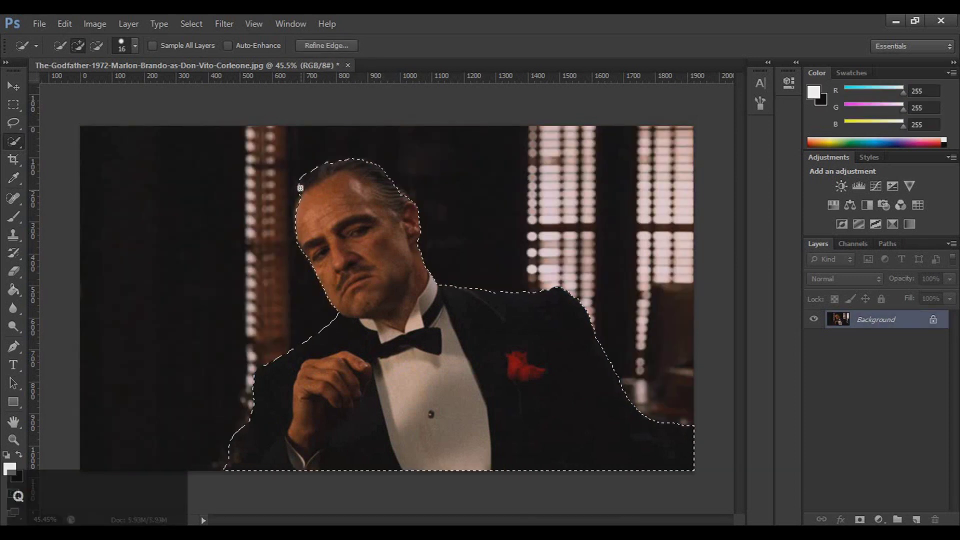
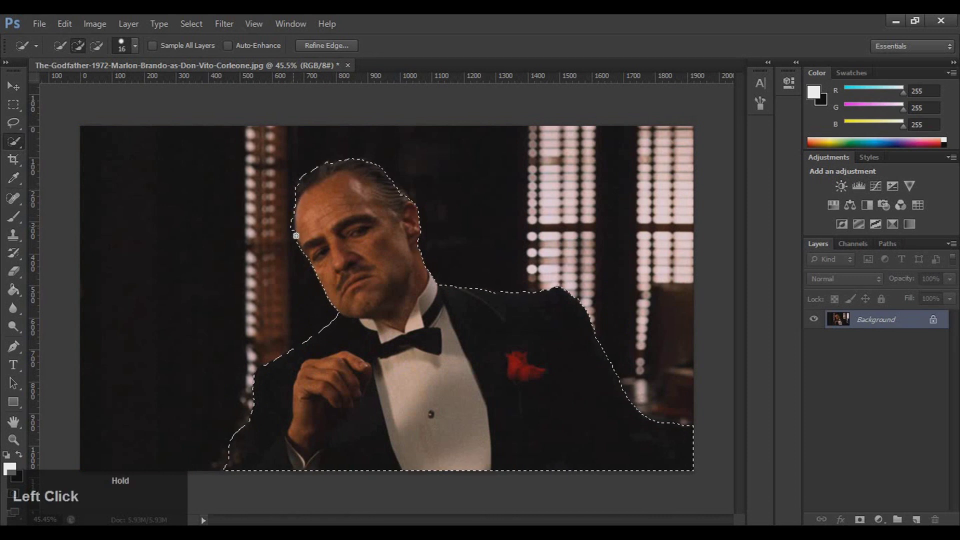
key(q)
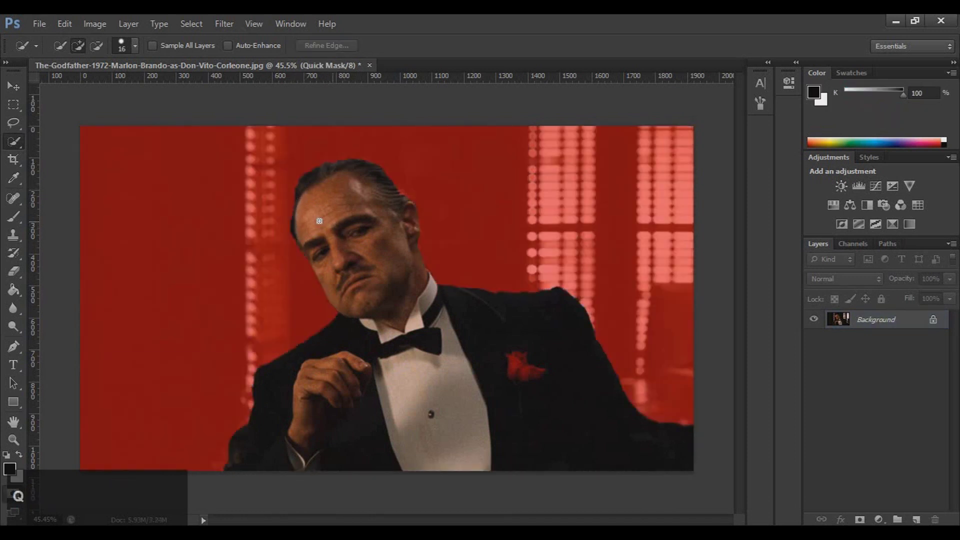
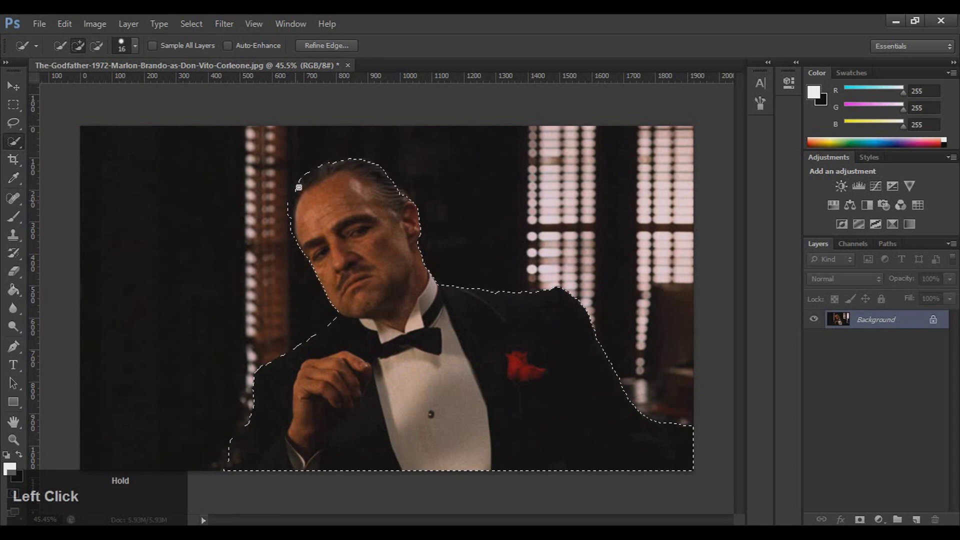
key(q)
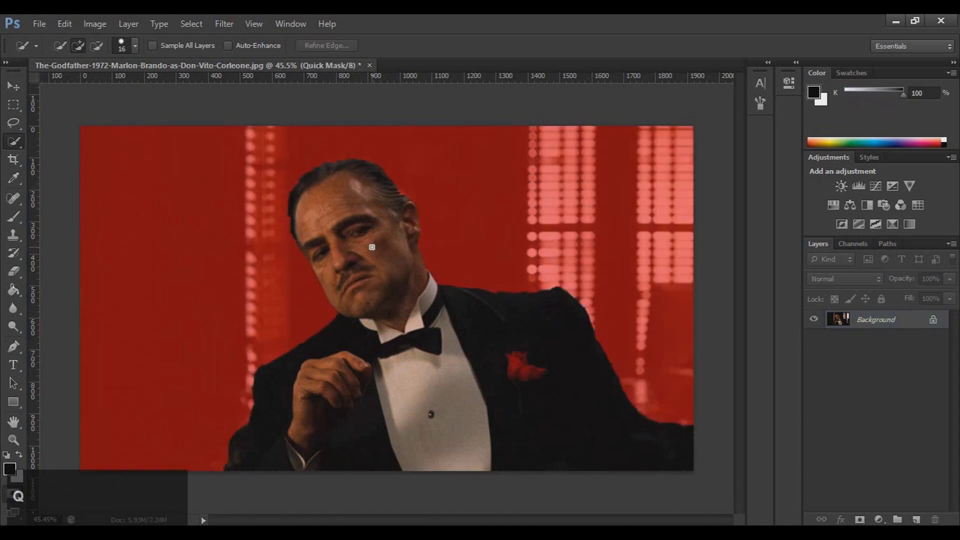
key(q)
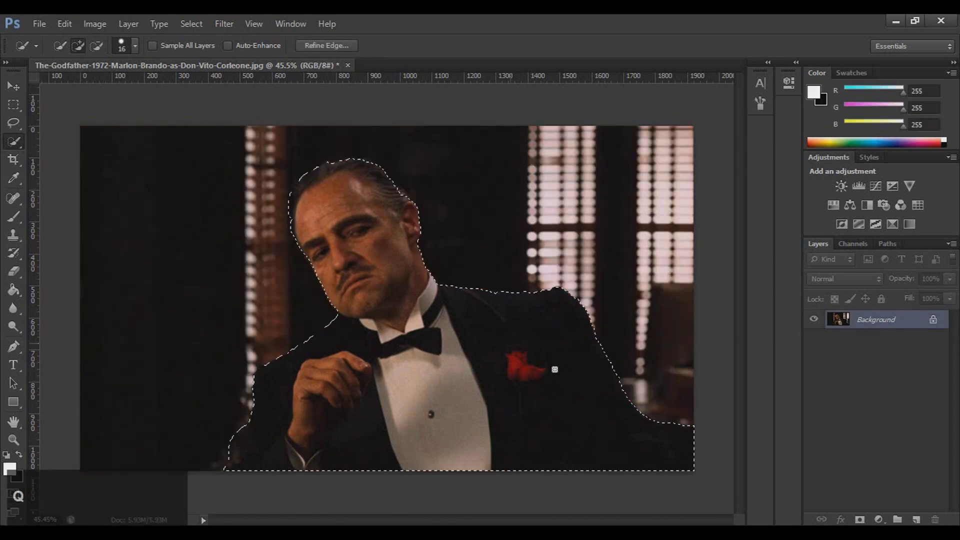
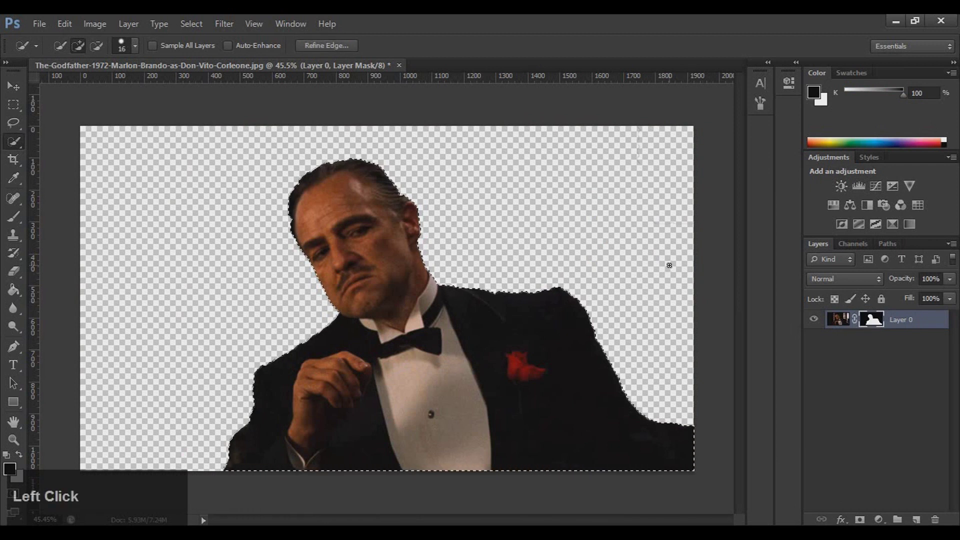
Mask out the room behind Don Vito and clear the selection outline.
key(Delete)
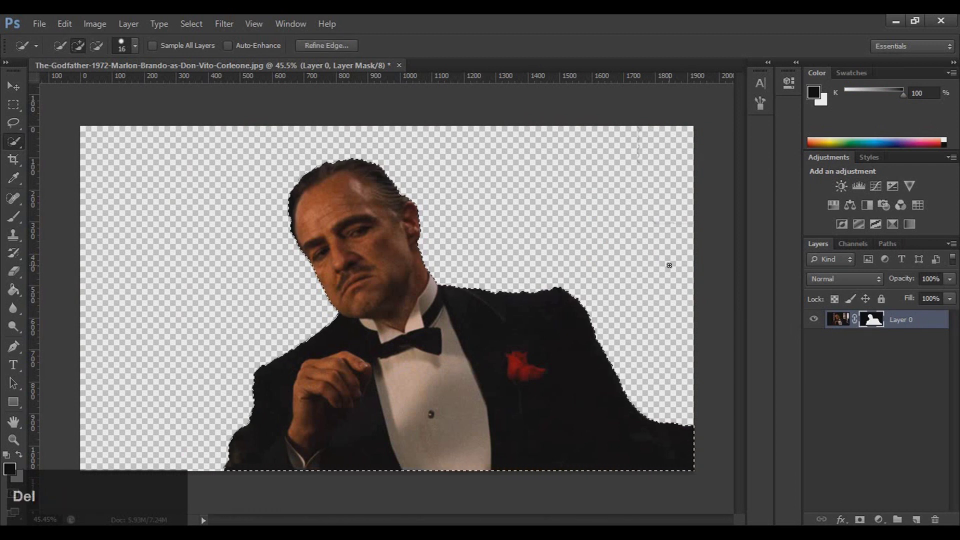
key(d)
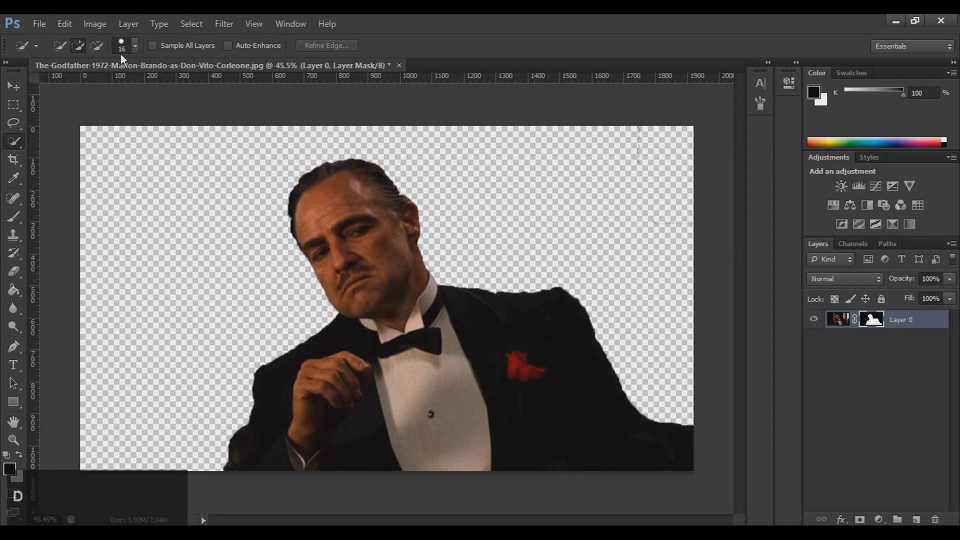
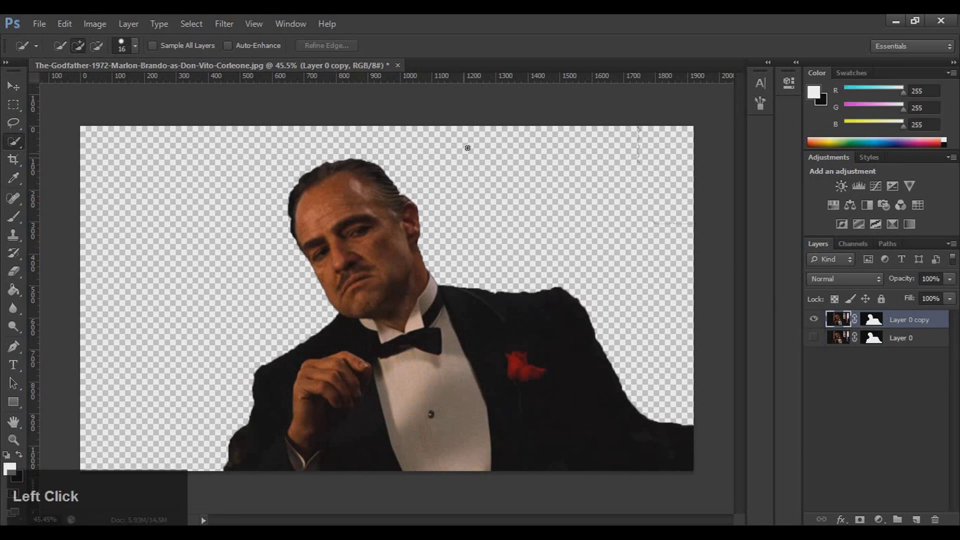
Apply a slight blur from the Filter menu to the duplicated Don Vito layer.
click(232, 25)
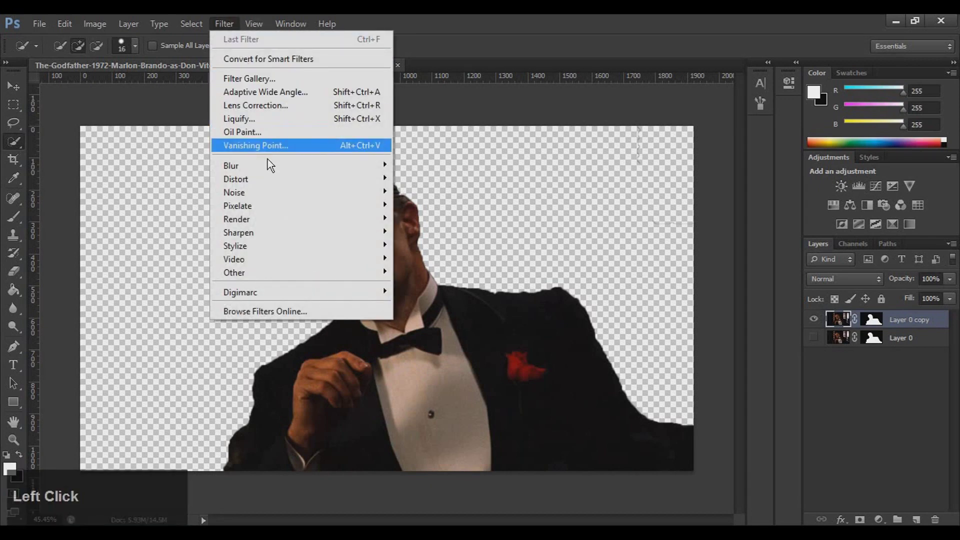
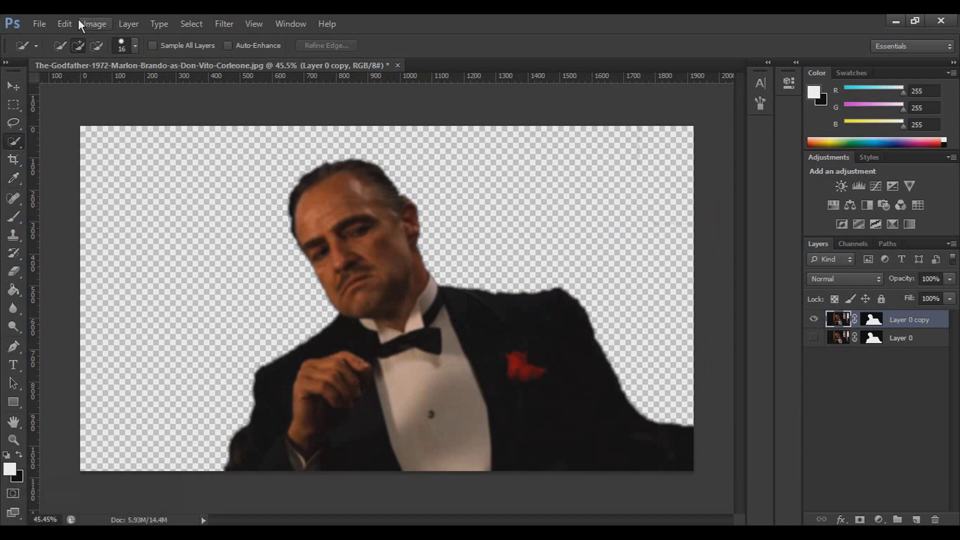
Convert the copy to stark black and white with Threshold at level 52.
click(99, 27)
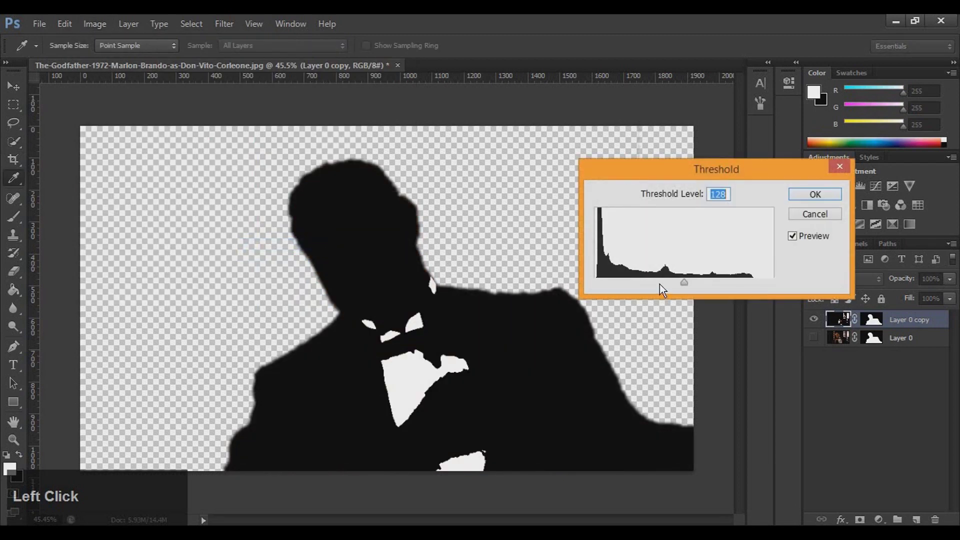
click(684, 287)
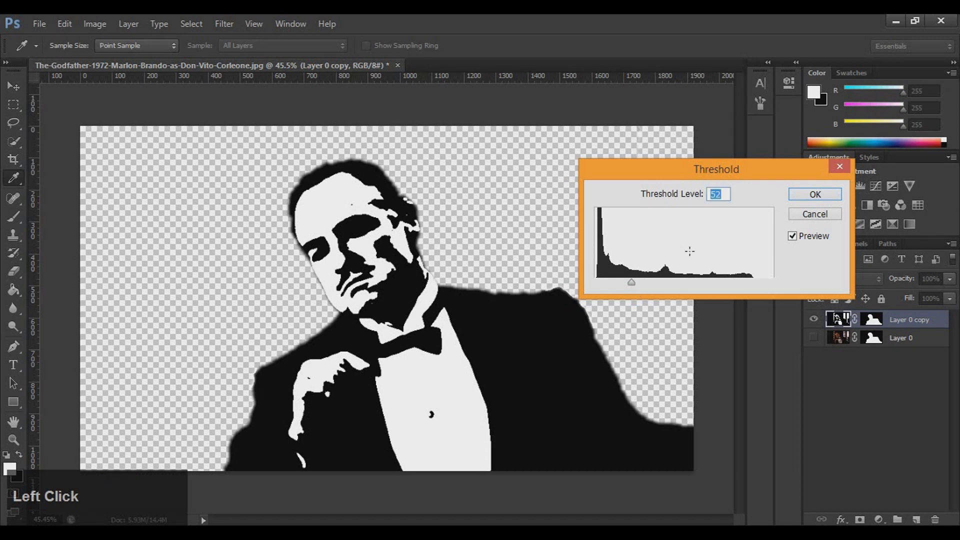
click(720, 197)
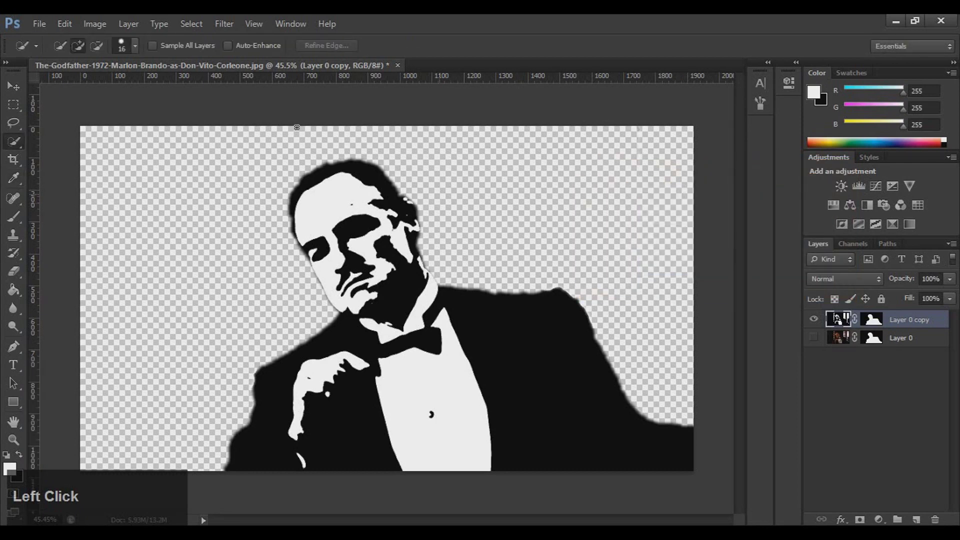
Create a new 1920×1080 white document, then return to the Godfather stencil document.
click(41, 29)
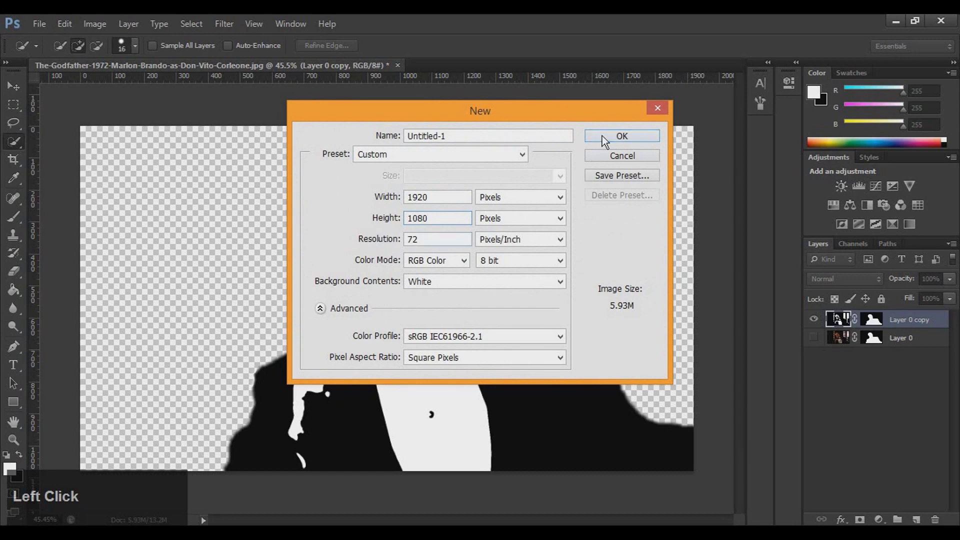
click(604, 139)
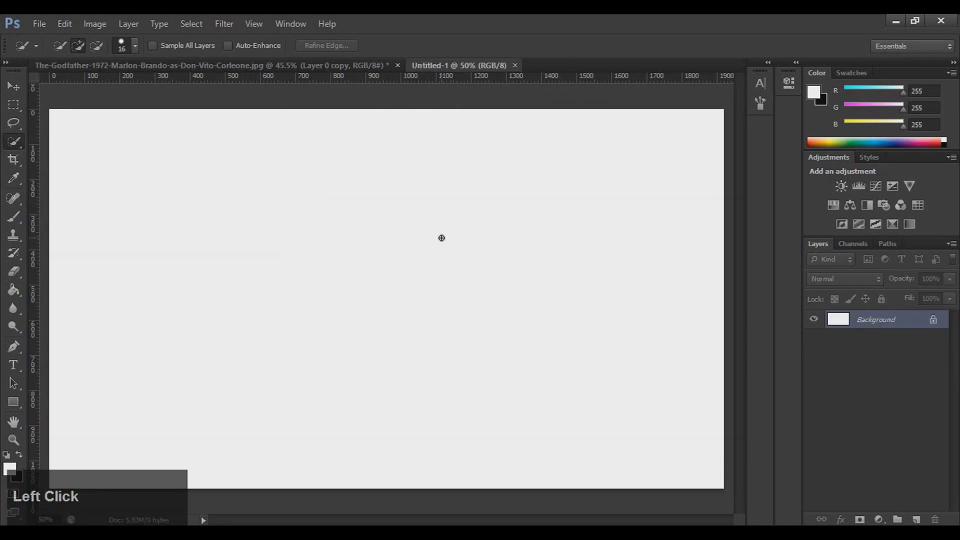
scroll(down, 3)
scroll(down, 3)
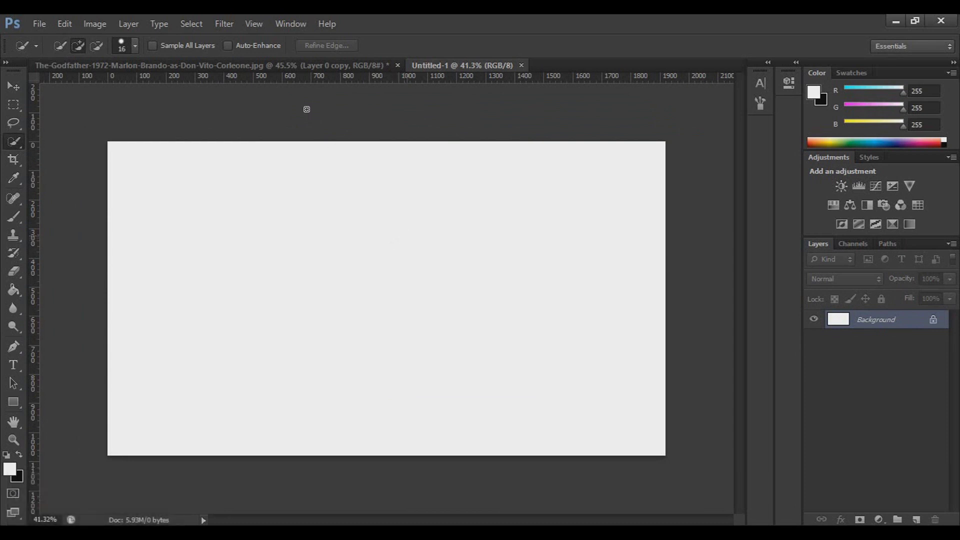
click(301, 69)
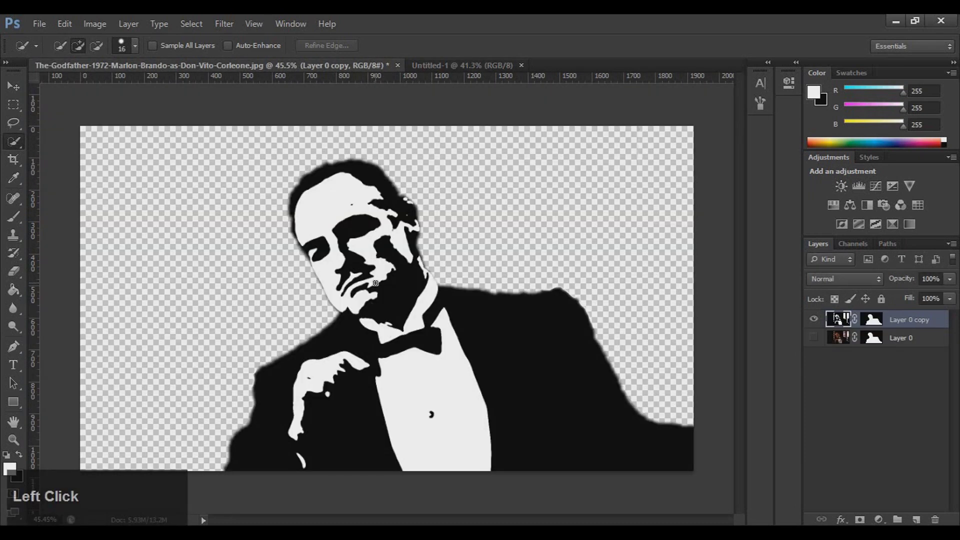
Move the stencil onto the white canvas, enlarge it to about 116% and place it on the right.
key(v)
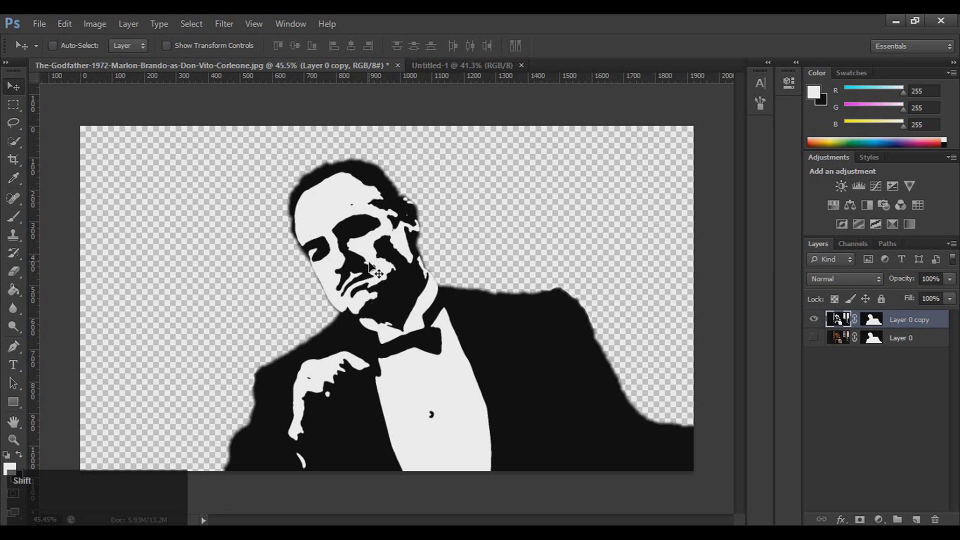
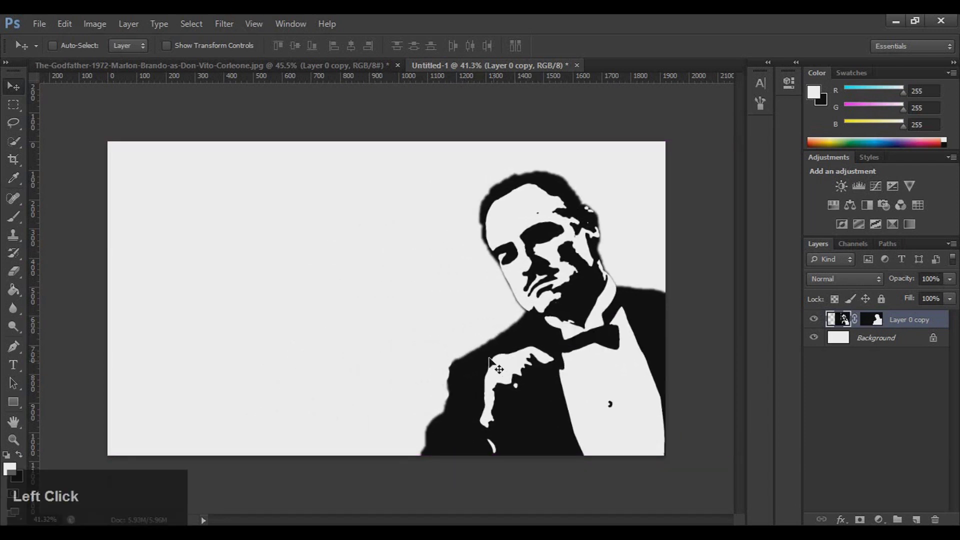
scroll(down, 3)
scroll(down, 3)
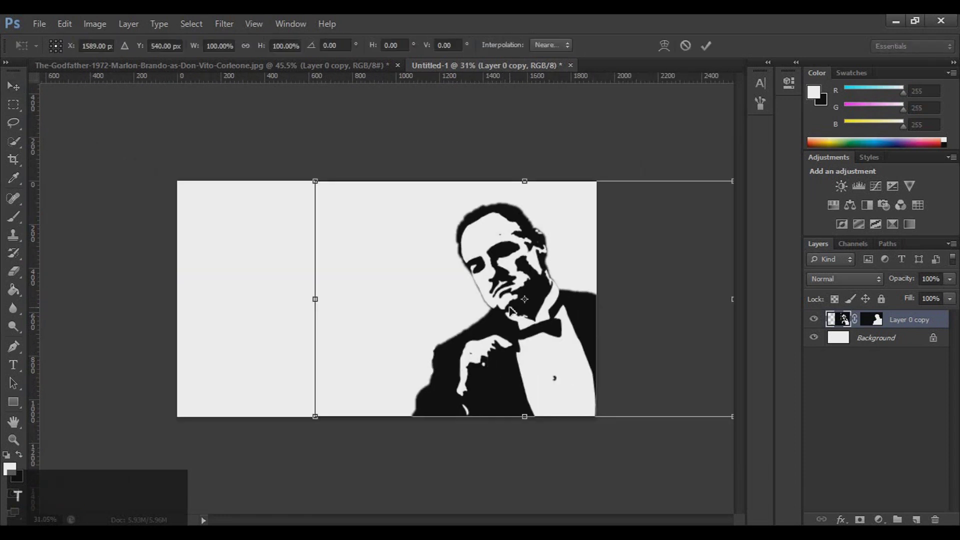
scroll(down, 3)
scroll(up, 3)
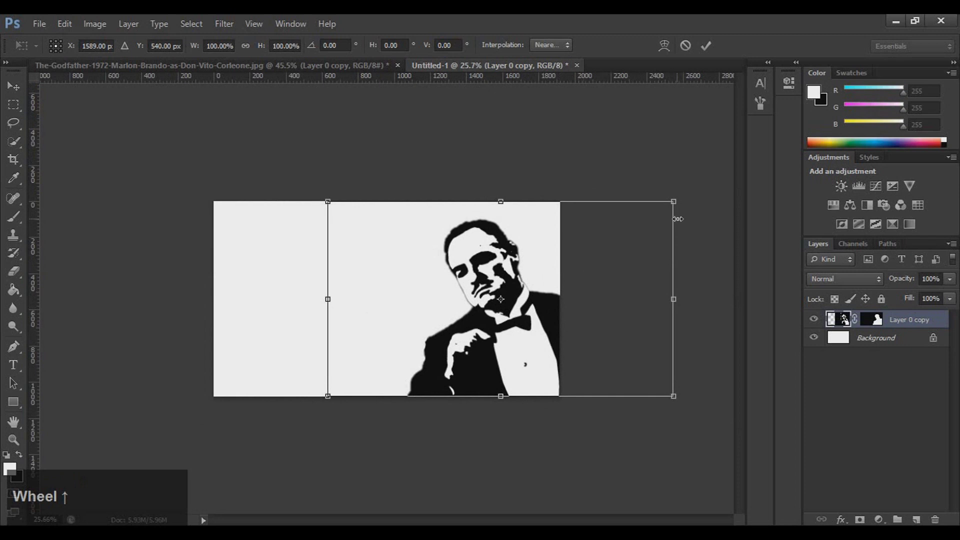
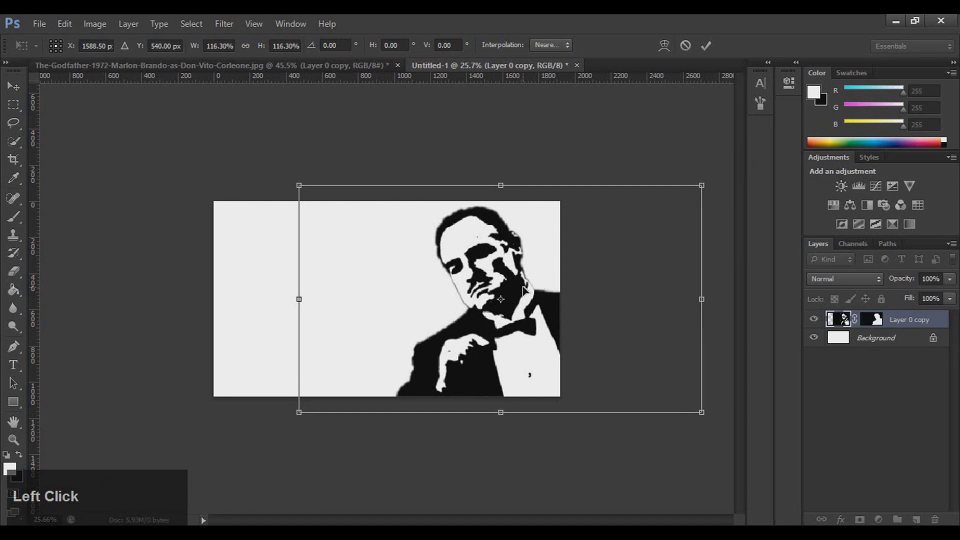
key(Return)
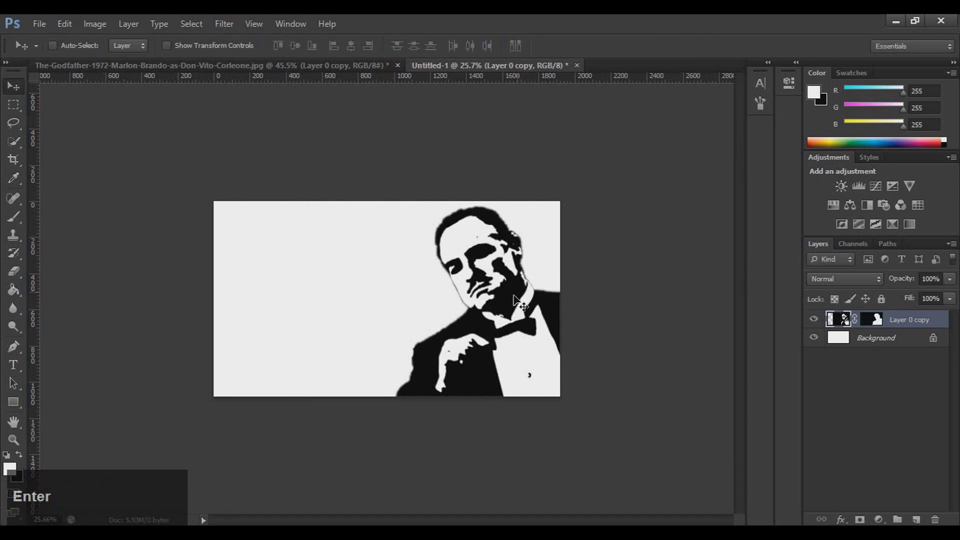
scroll(up, 3)
scroll(up, 3)
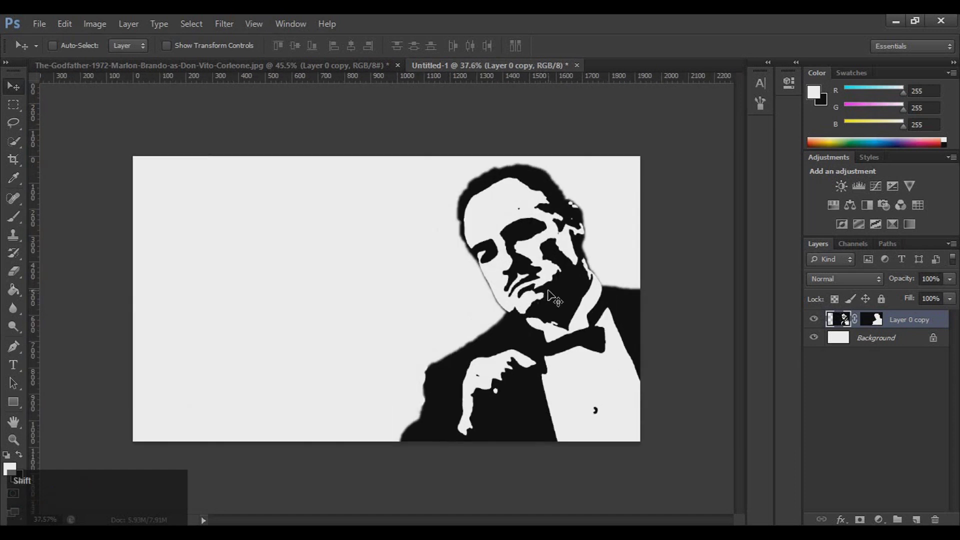
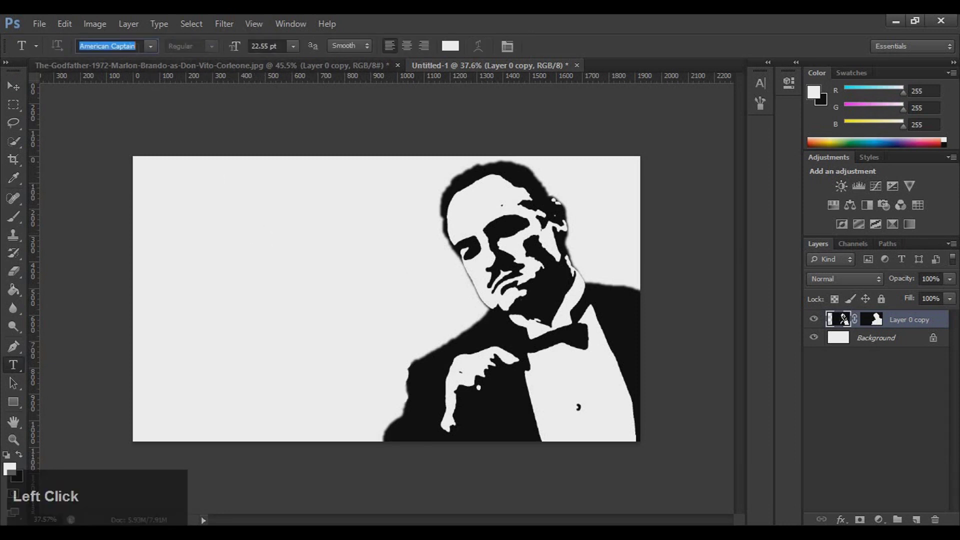
Set the Type tool to the ATROX font at 76.39 pt.
text(ax)
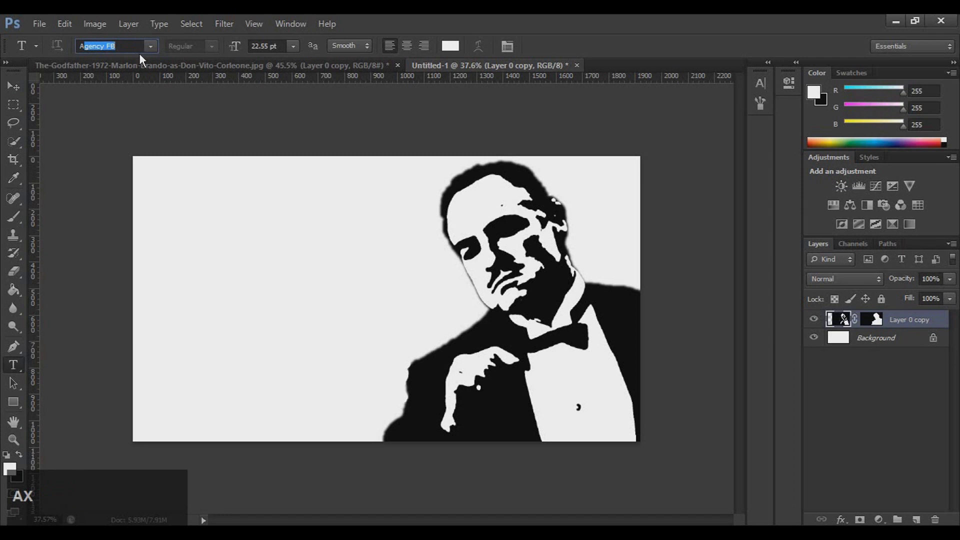
key(g)
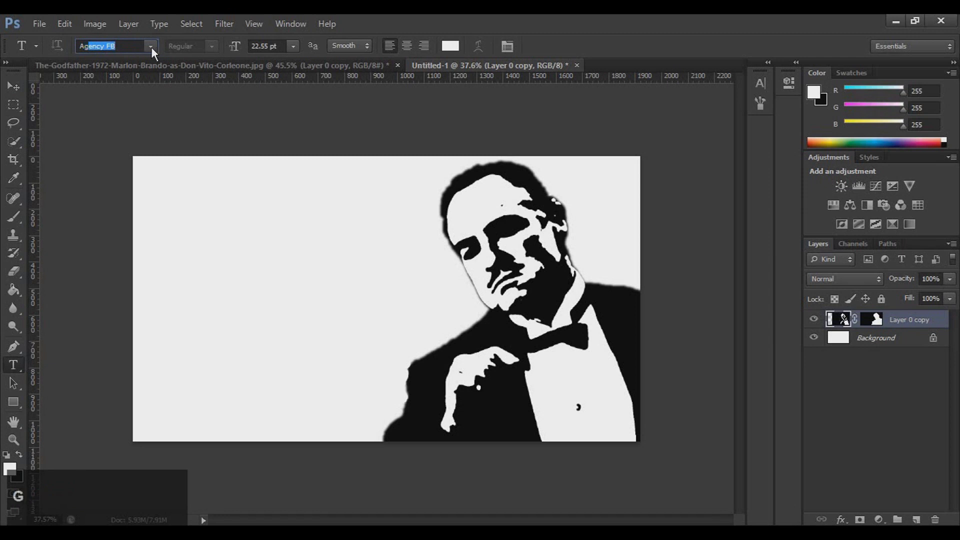
click(155, 51)
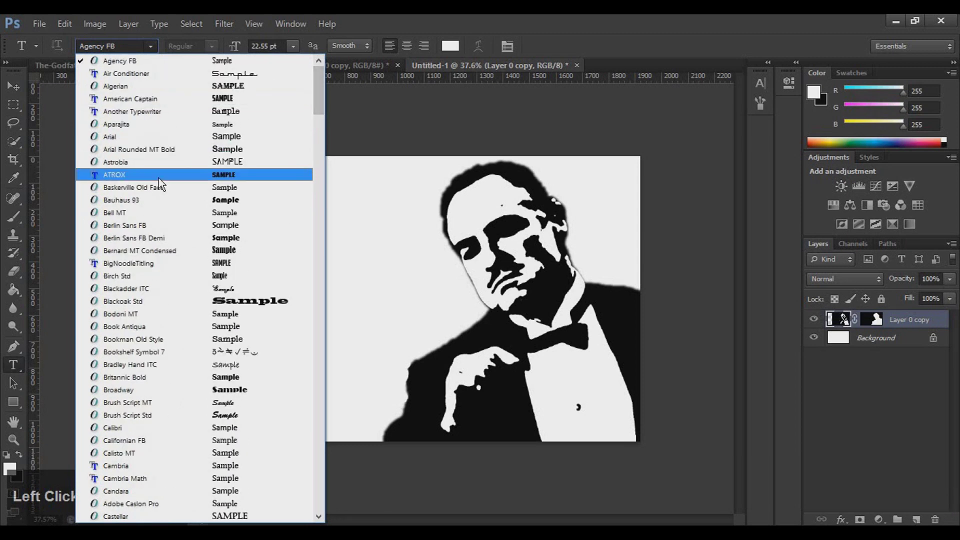
click(167, 182)
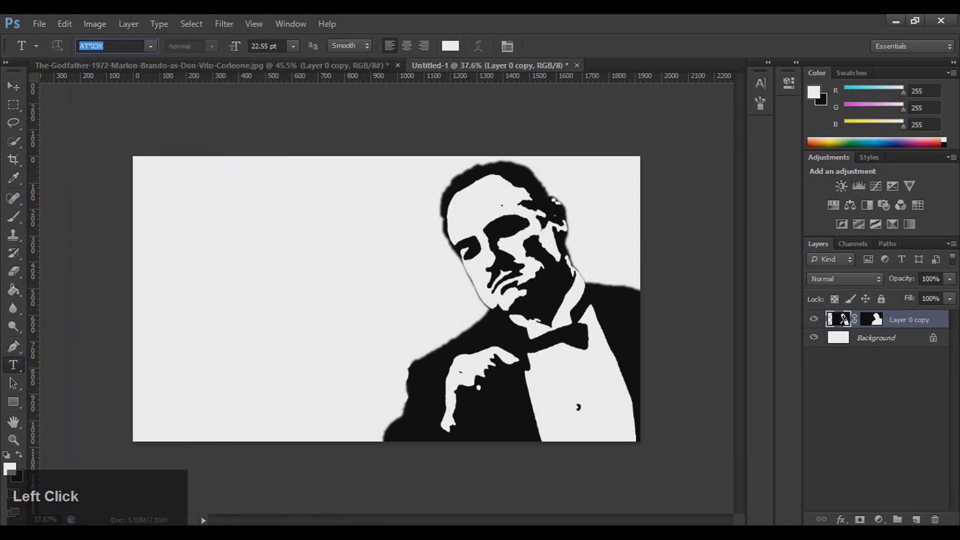
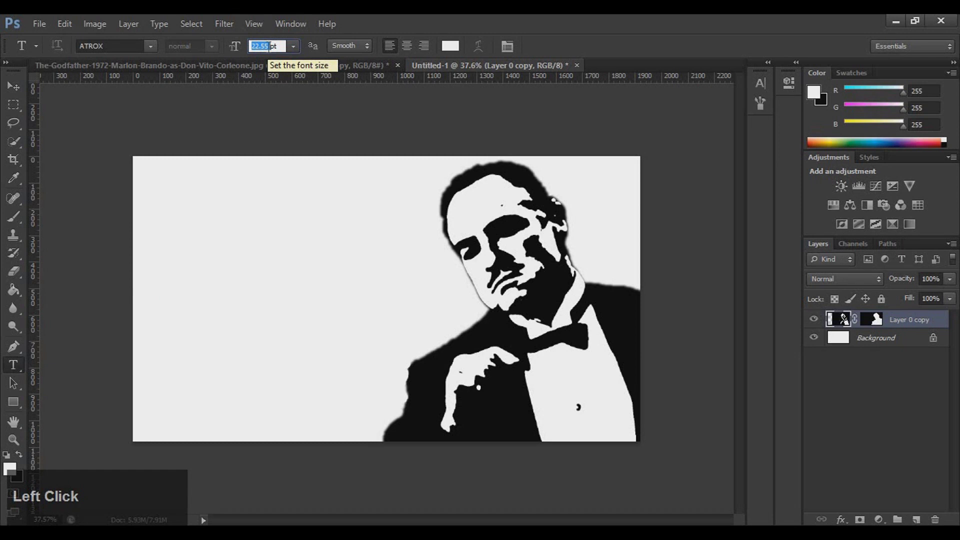
text(76)
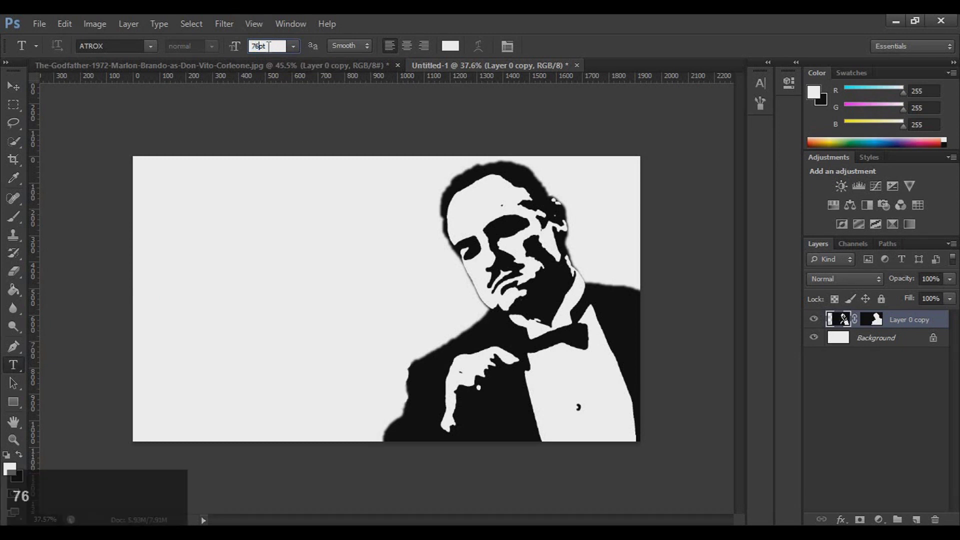
text(39)
key(Return)
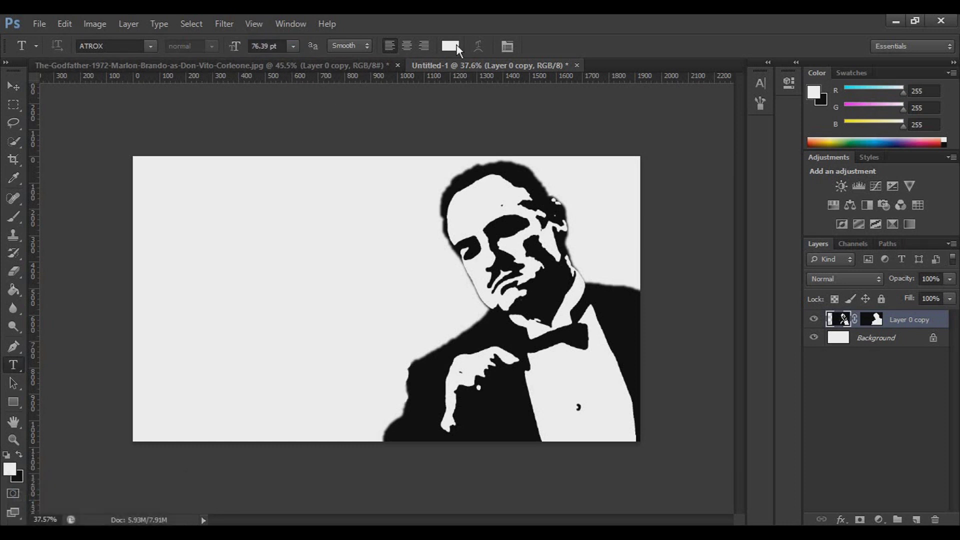
Set the text colour to deep red b90101.
click(459, 52)
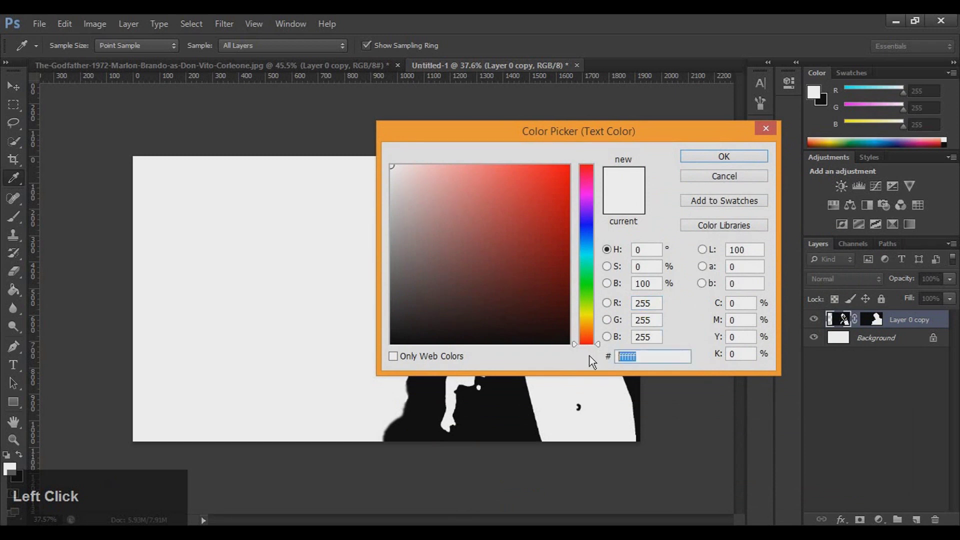
text(b9)
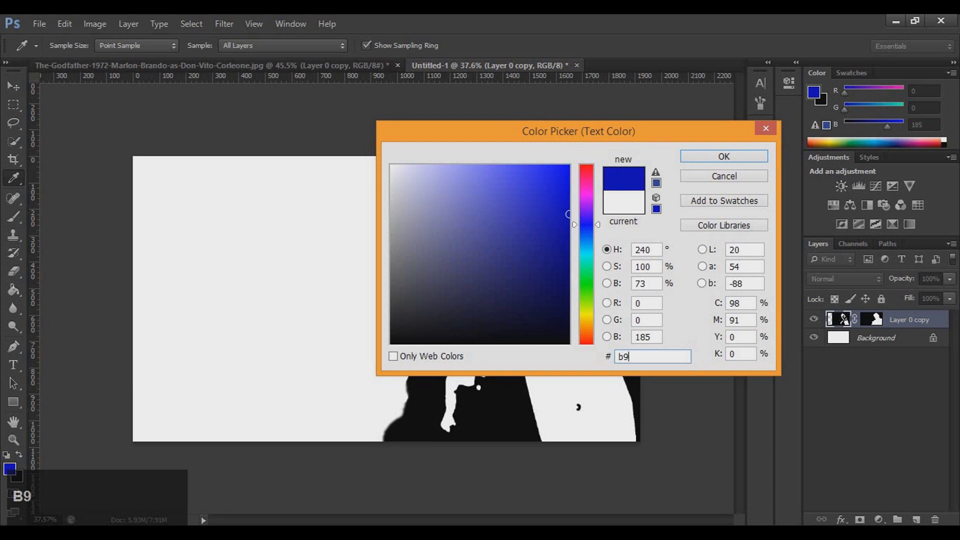
text(101)
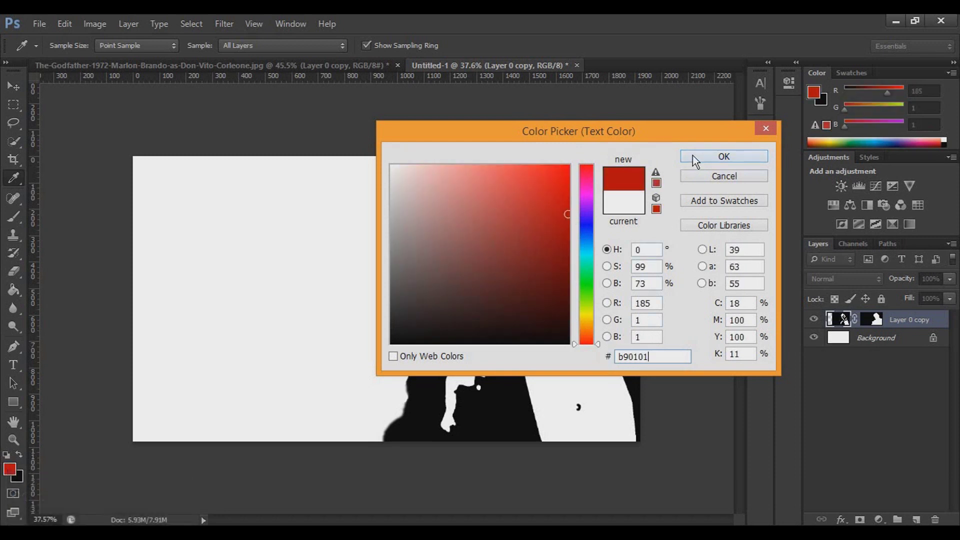
click(695, 158)
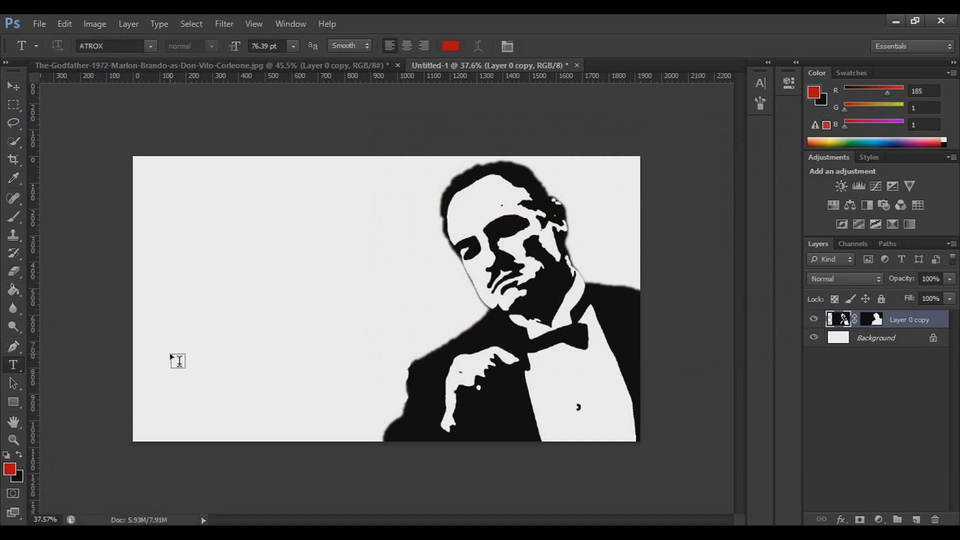
Type the red title 'the godfather' on the canvas left of the stencil.
click(183, 338)
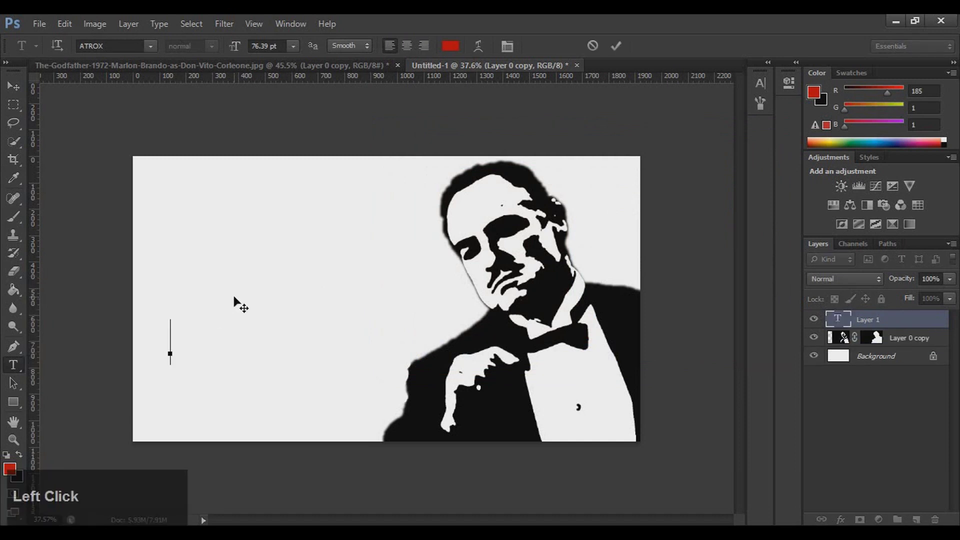
text(th)
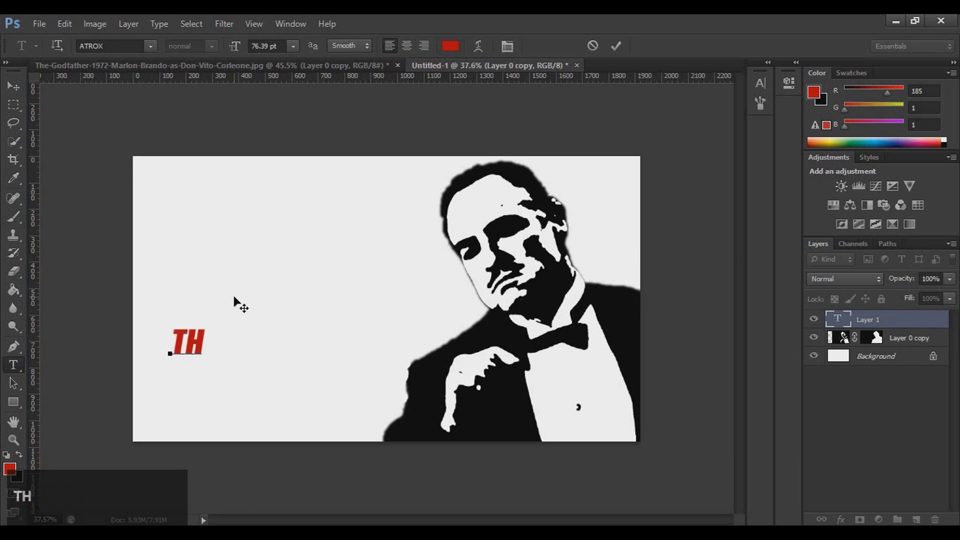
key(BackSpace)
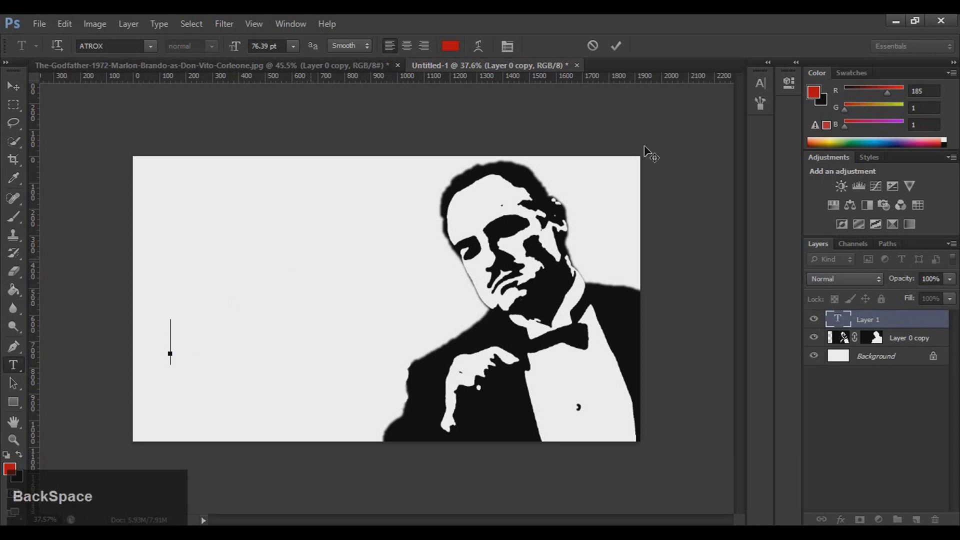
click(765, 85)
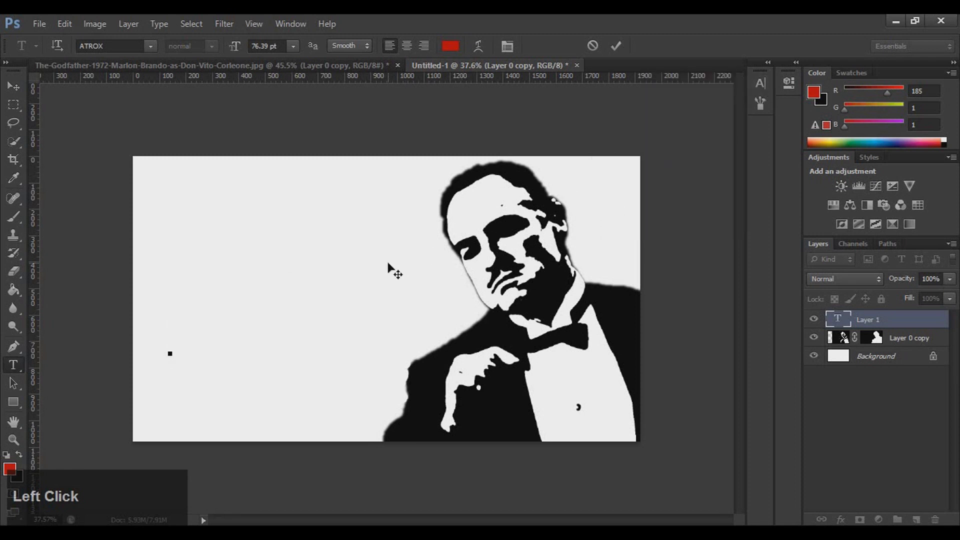
text(the)
key(space)
text(godfather)
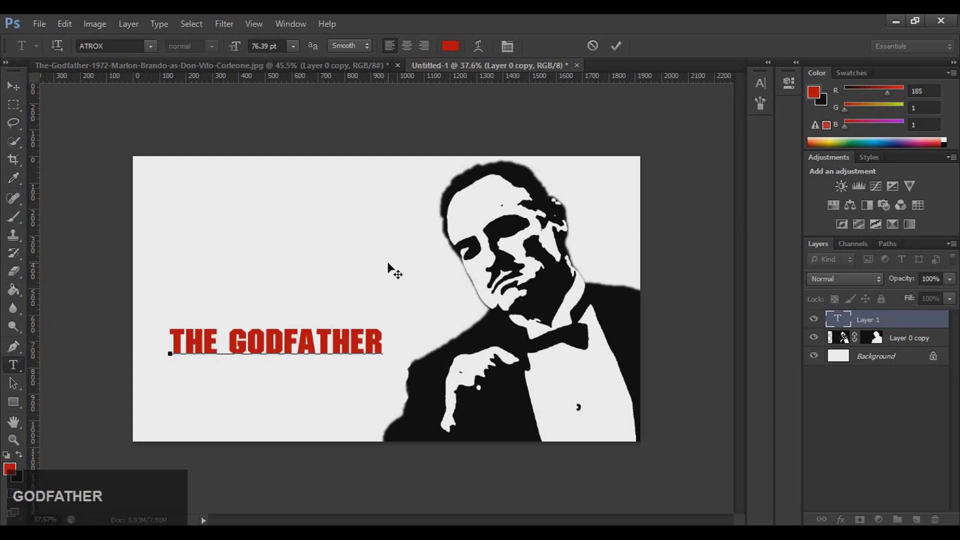
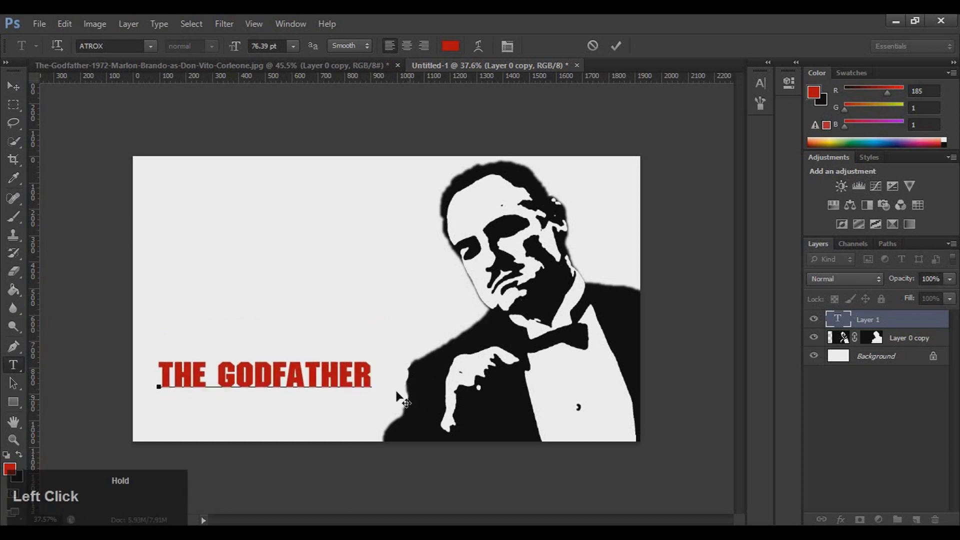
Select all the title text and set its font size to 78 pt.
key(ctrl+a)
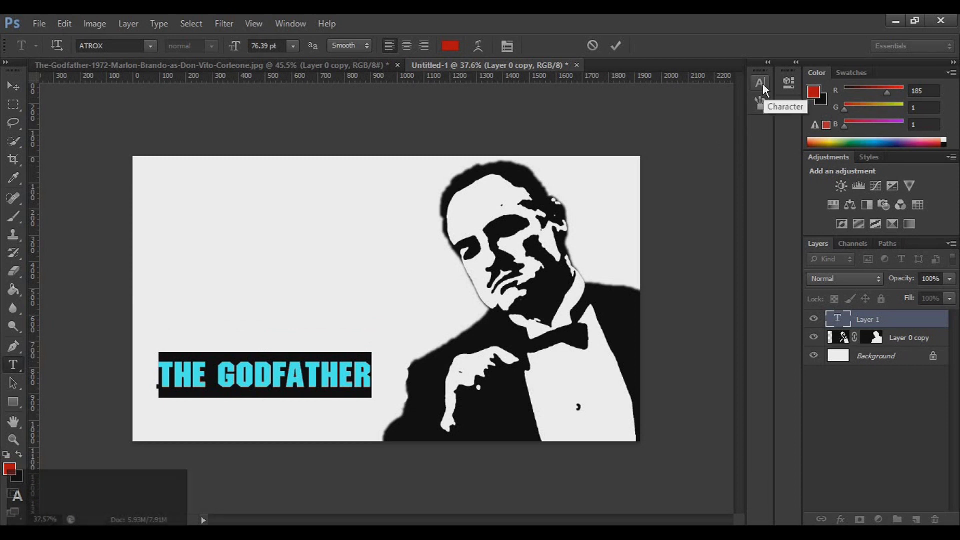
click(766, 87)
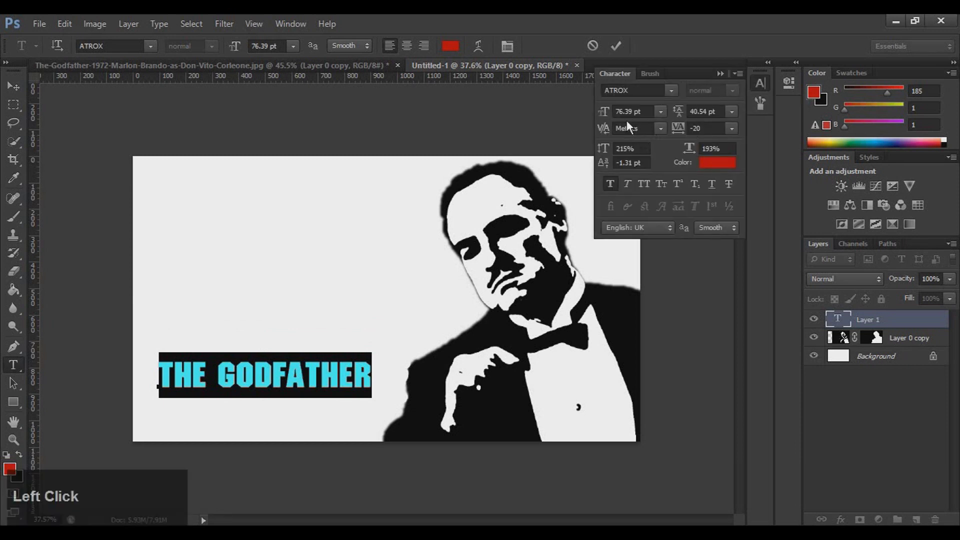
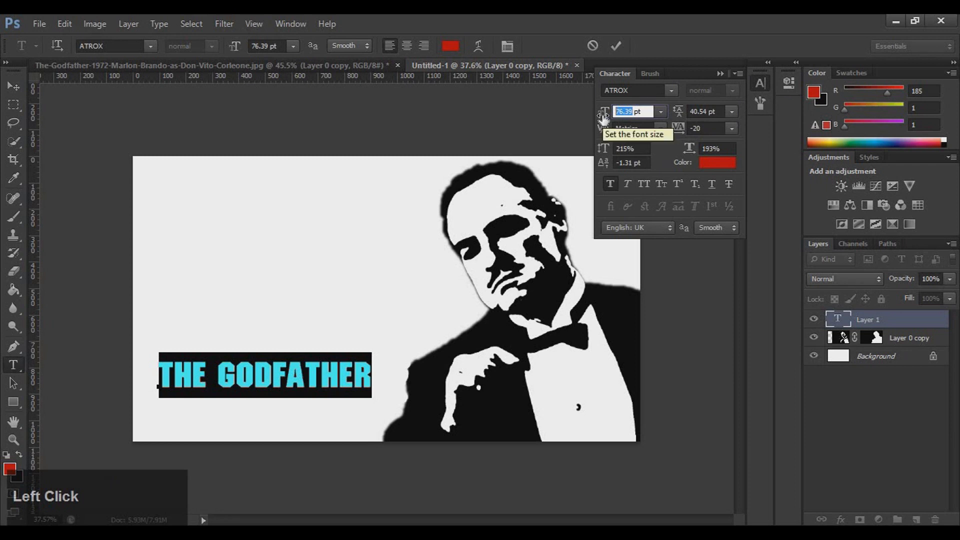
text(78)
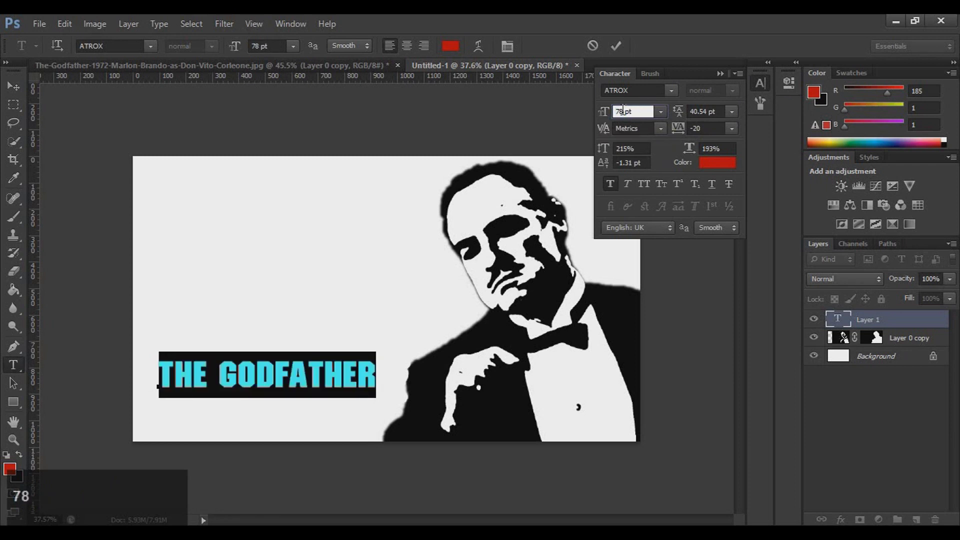
key(Return)
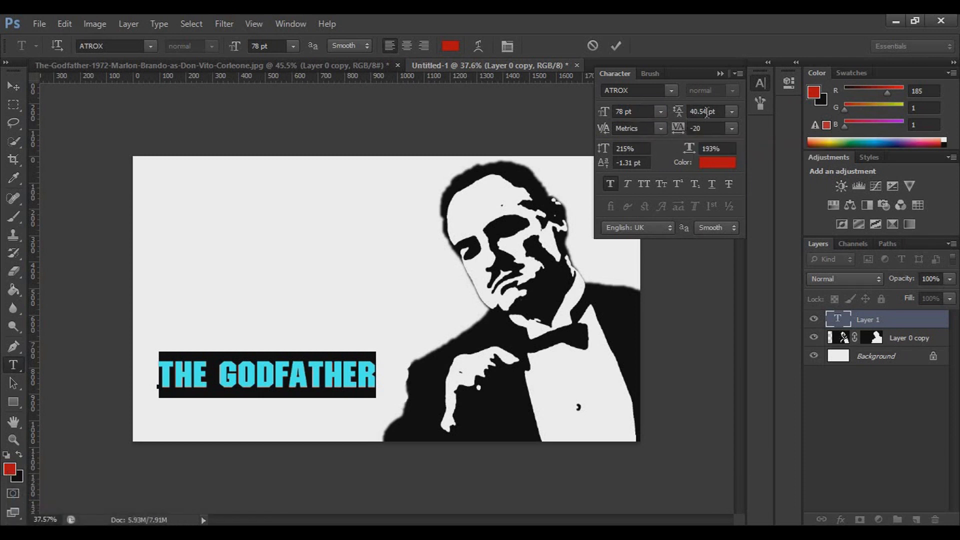
Set the leading to 35.7 pt and commit the text edits.
click(688, 117)
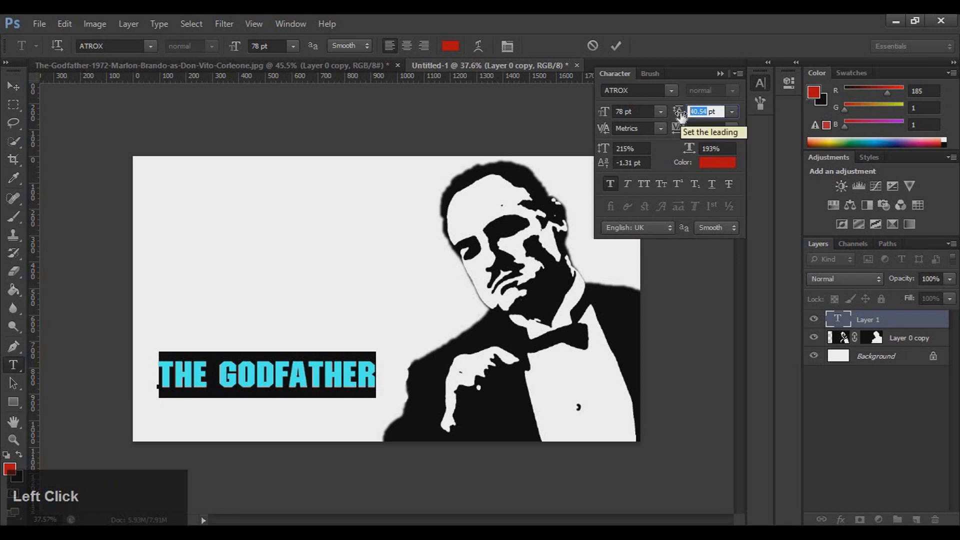
text(35)
text(.7)
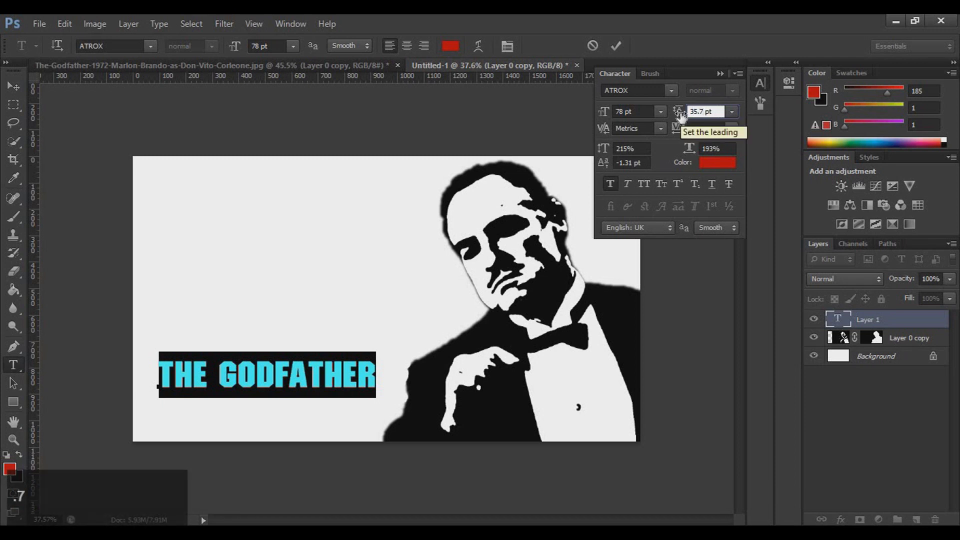
key(Return)
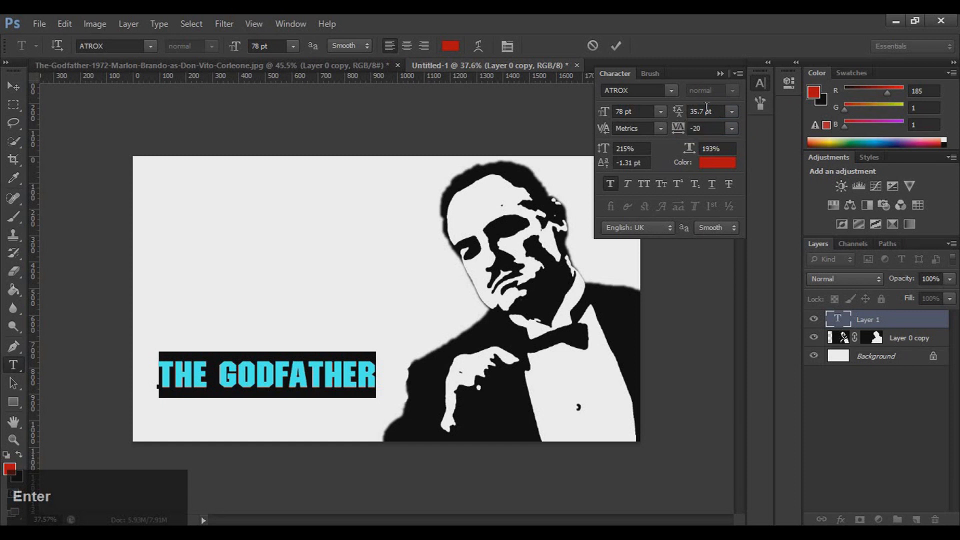
click(747, 98)
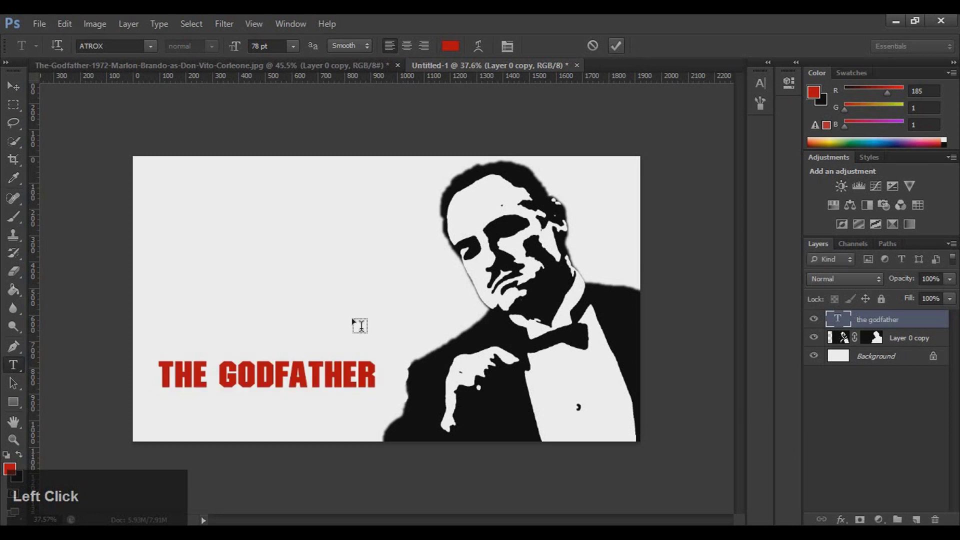
Nudge the title lower and left, then set a 2 px black outside stroke.
key(v)
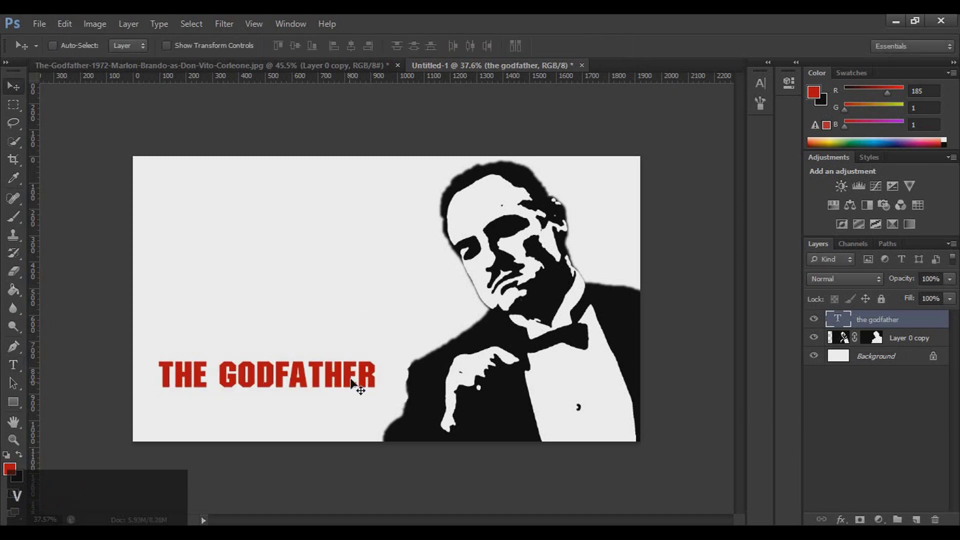
click(358, 380)
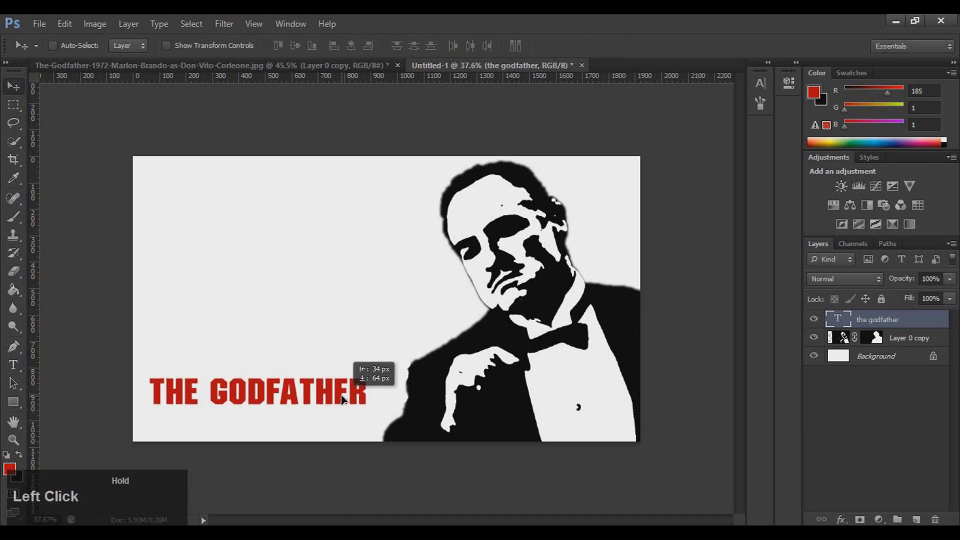
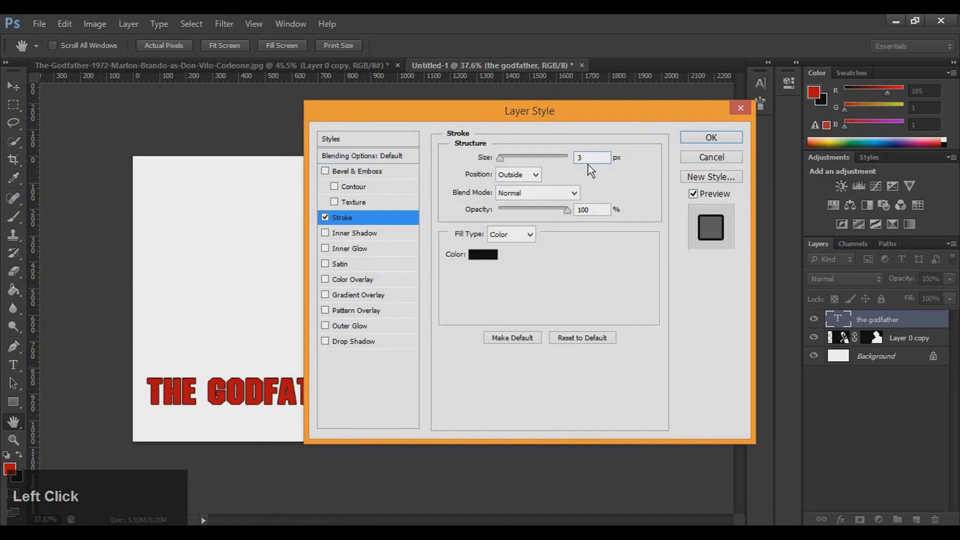
key(BackSpace)
text(2)
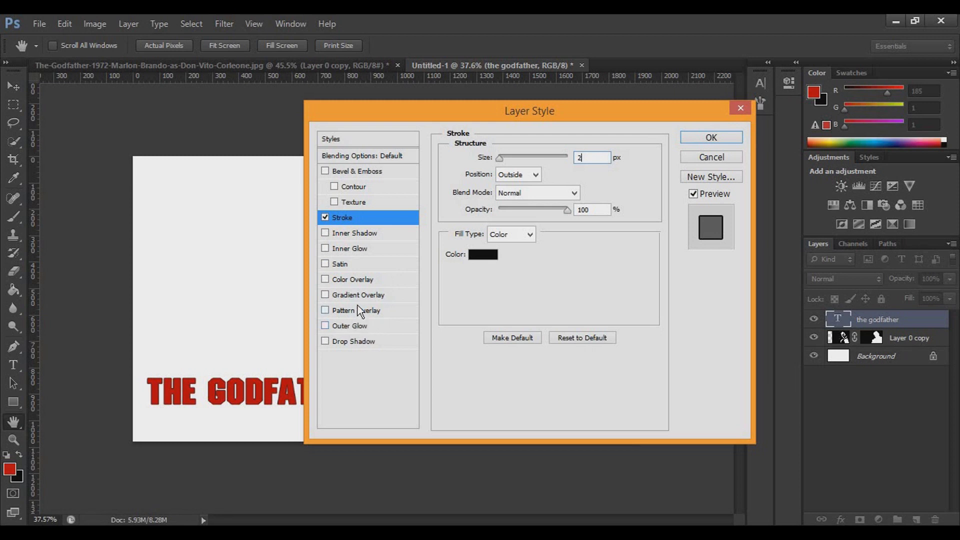
Enable Inner Glow with Linear Burn blend mode and 82% opacity.
click(338, 253)
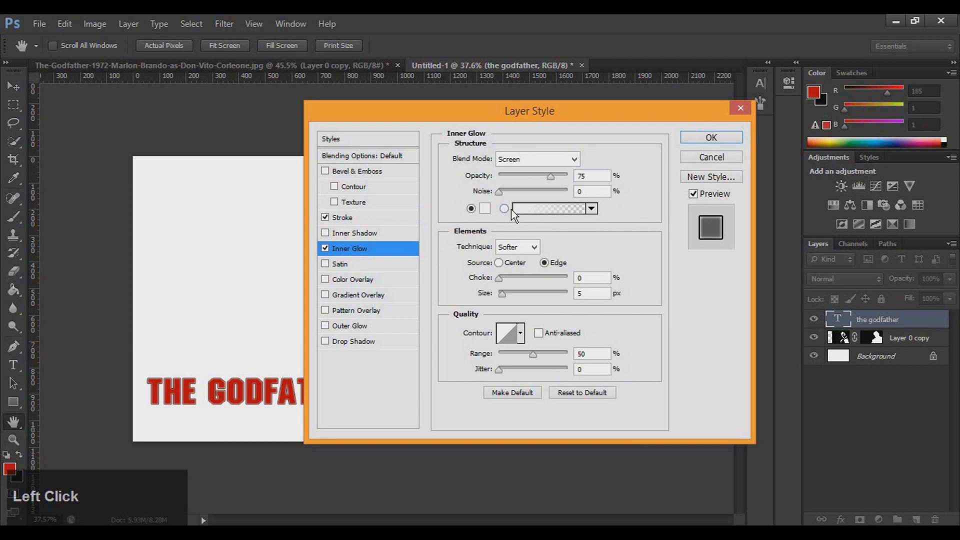
click(580, 164)
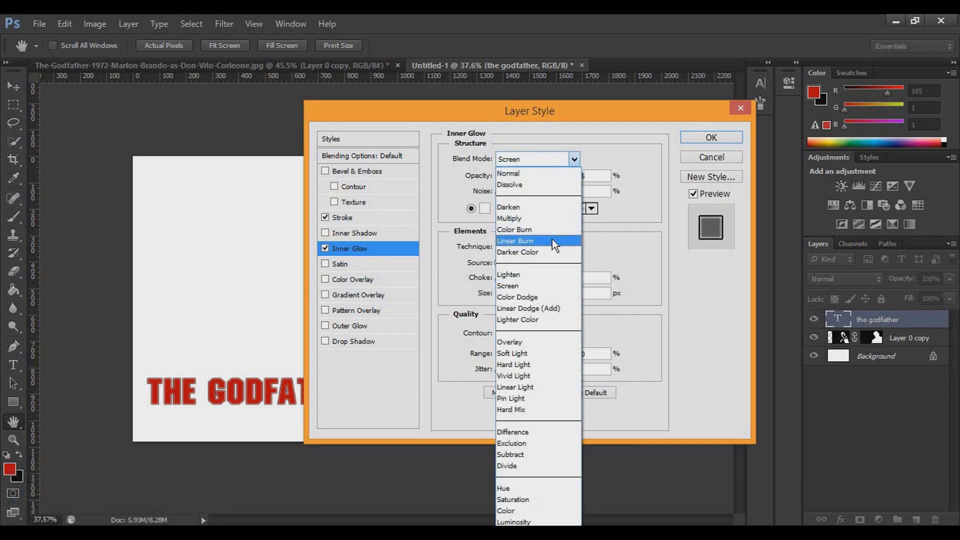
click(555, 241)
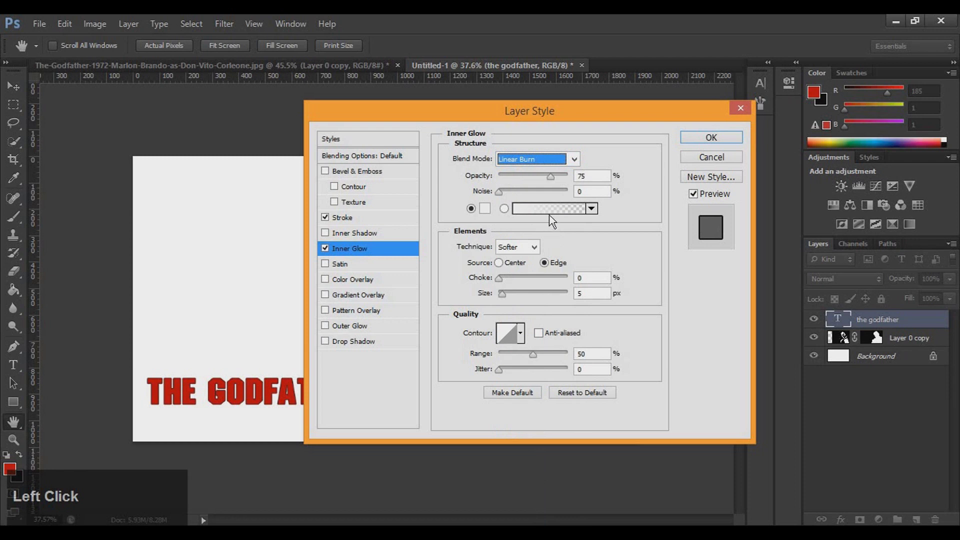
click(573, 176)
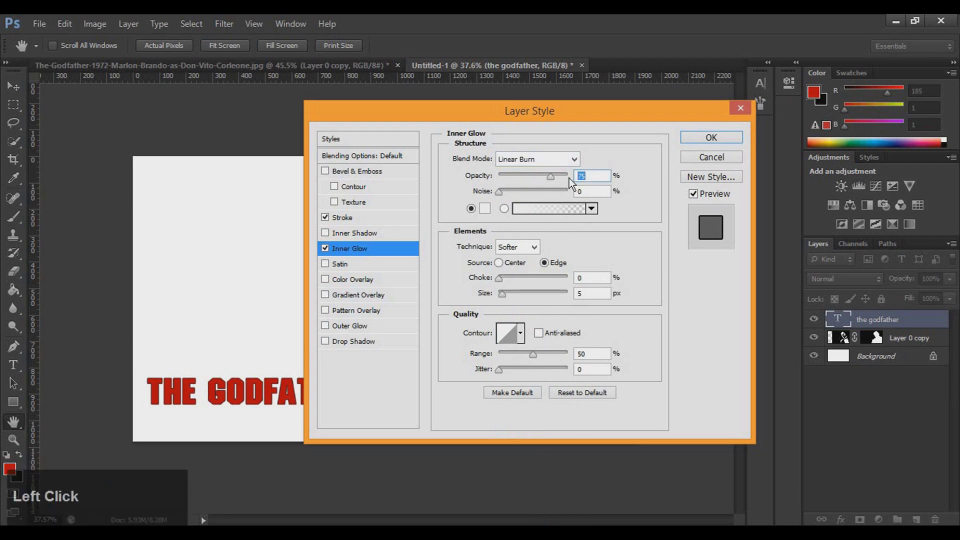
text(82)
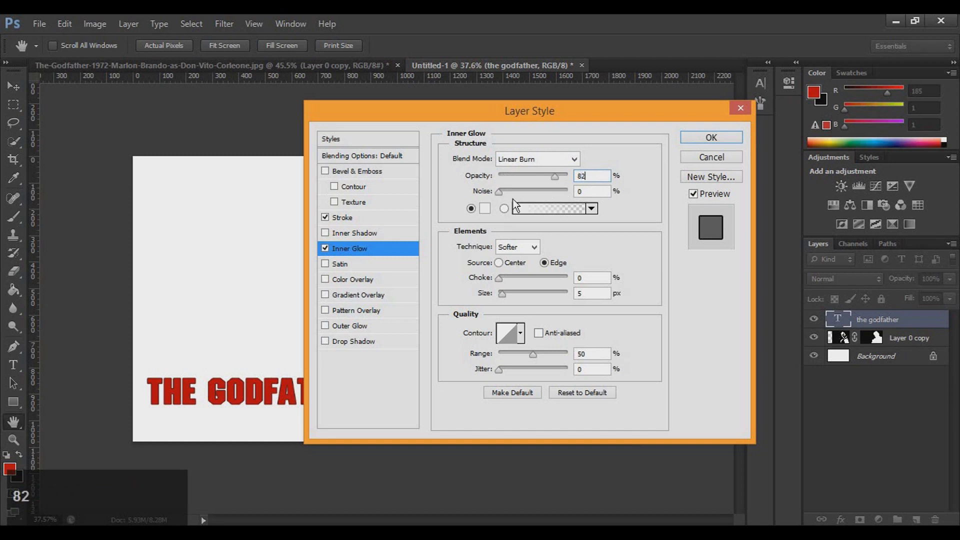
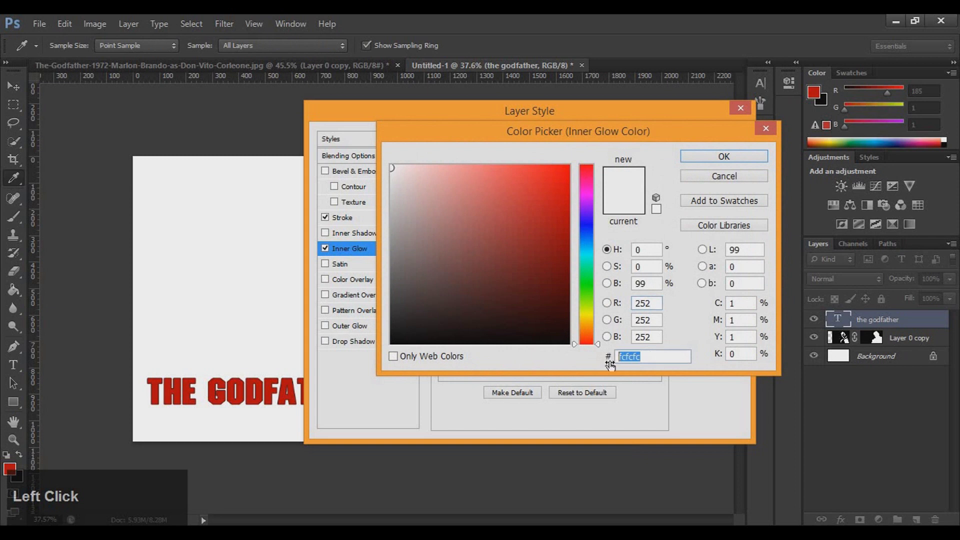
Pick a dark red glow colour (8c…0f), set size 3 px, and apply the layer styles.
text(8c)
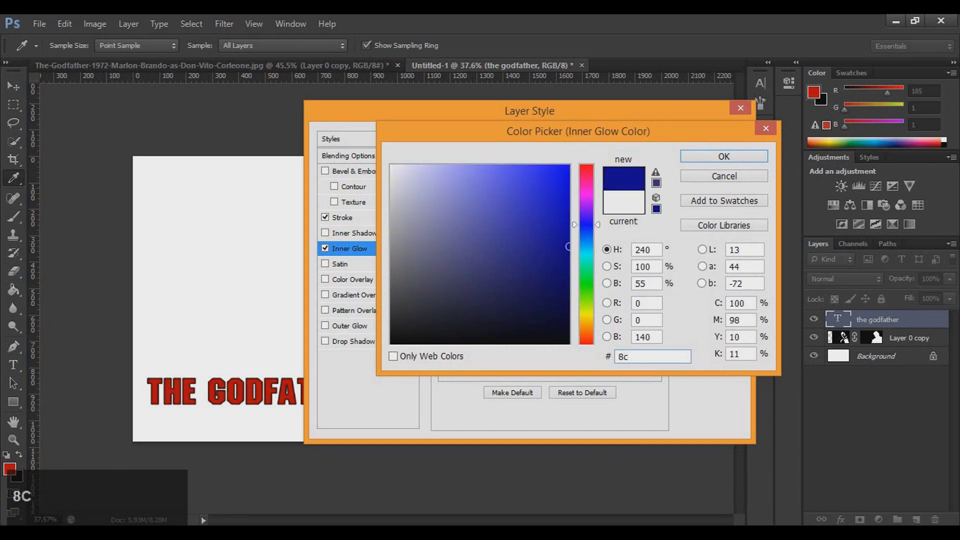
text(0f)
click(712, 159)
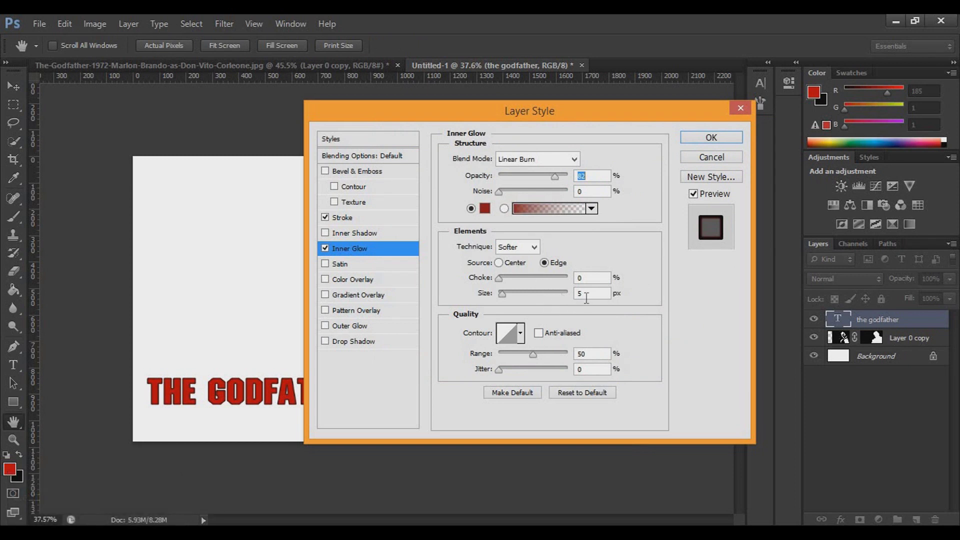
click(573, 294)
key(3)
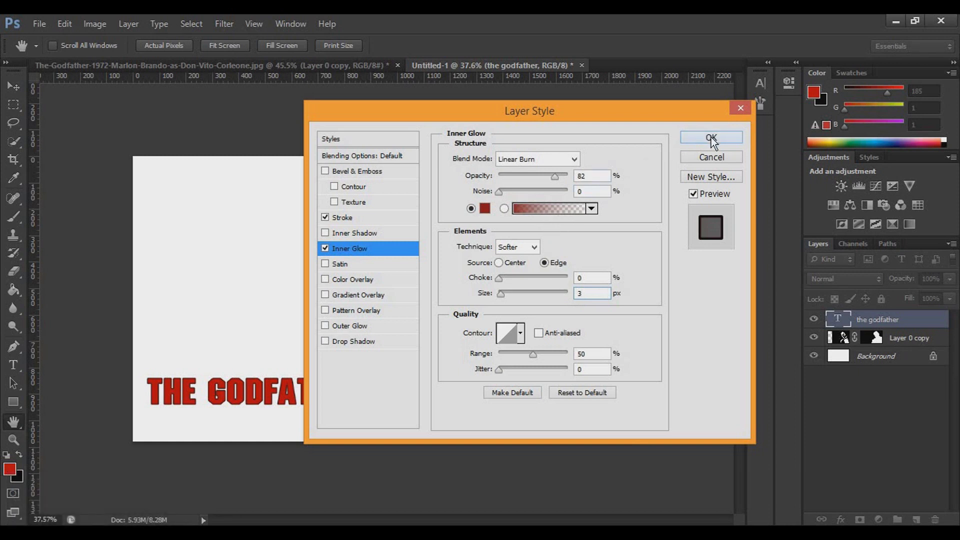
click(716, 139)
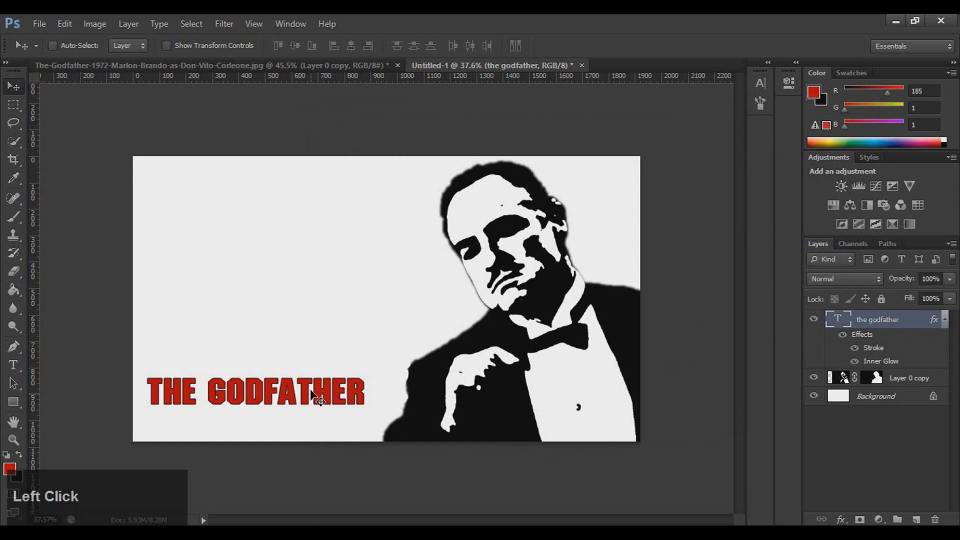